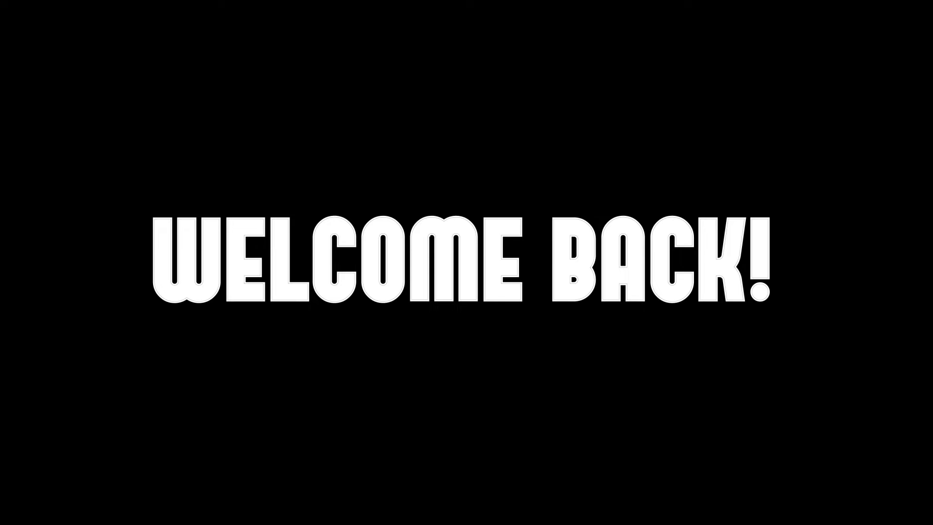
# Add a mesh cylinder and scale it into a flat disc about 0.23 m wide and 0.03 m tall
pyautogui.scroll(3)
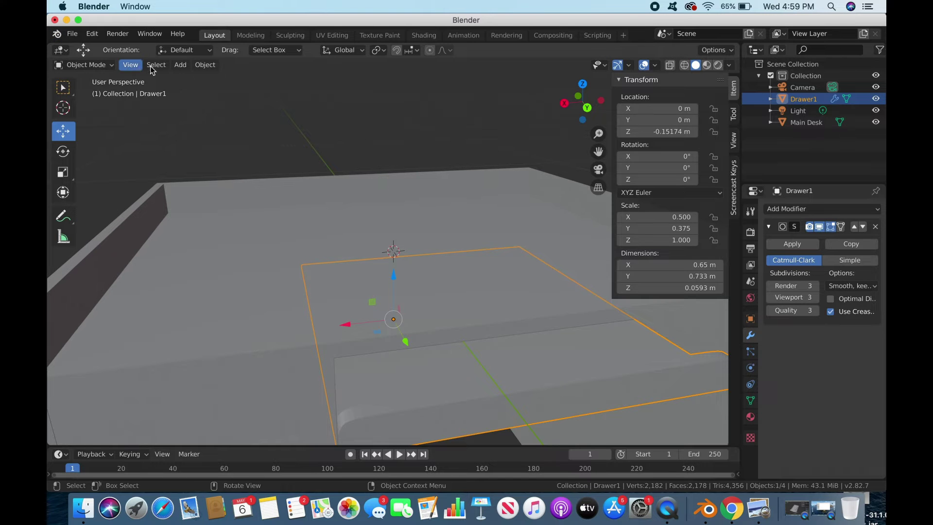
pyautogui.click(186, 71)
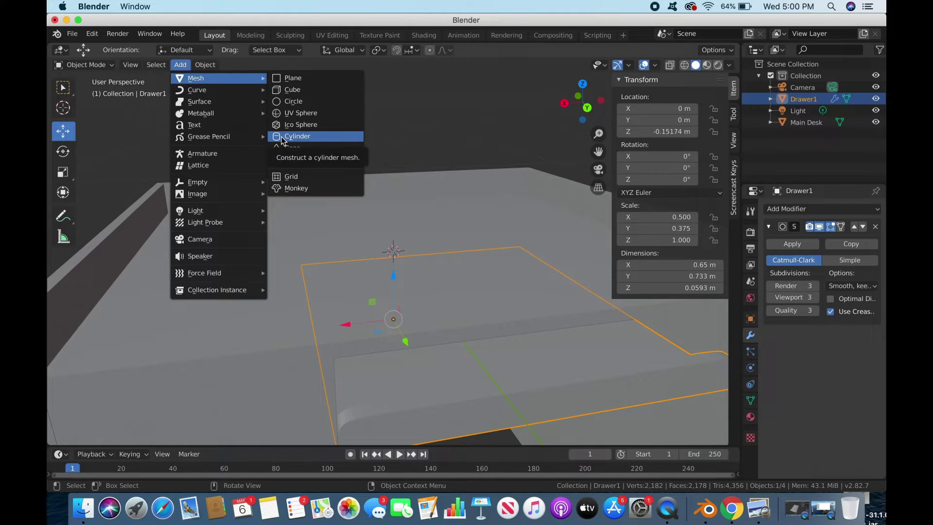
pyautogui.scroll(-3)
pyautogui.press('s')
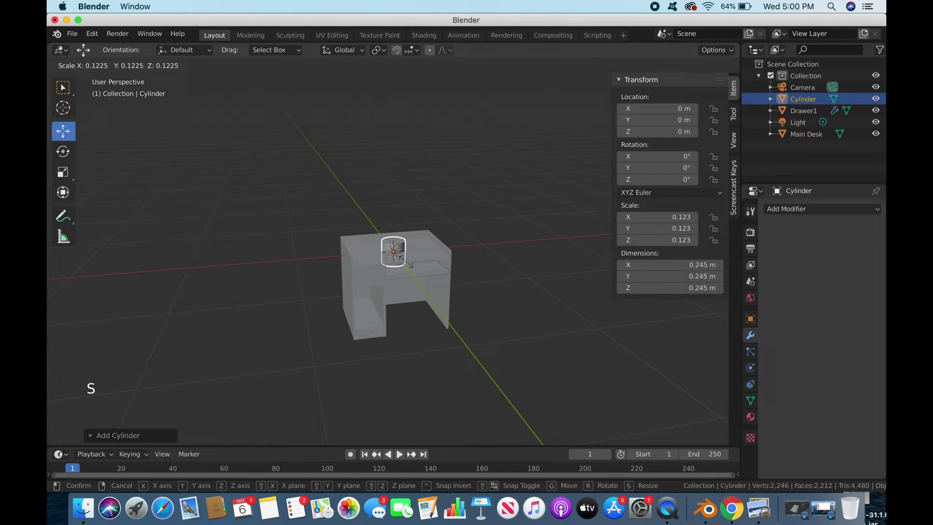
pyautogui.press('s')
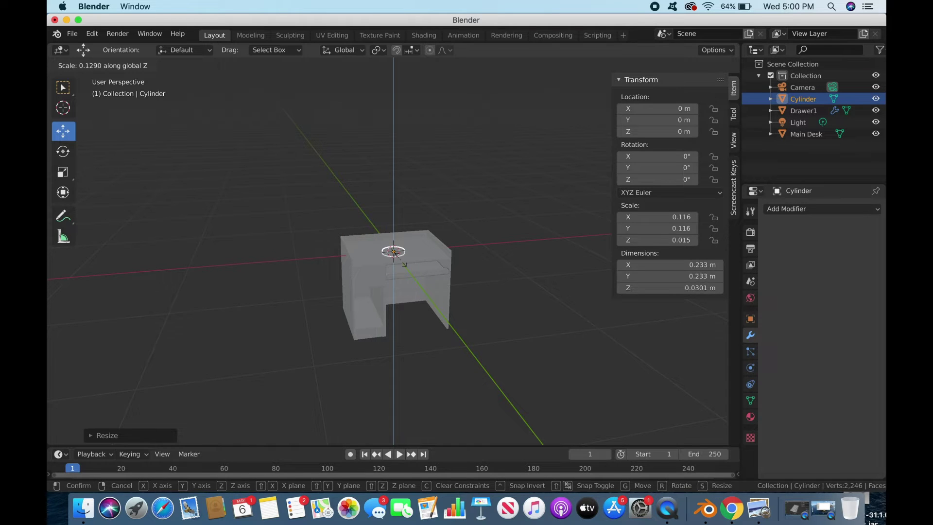
pyautogui.scroll(3)
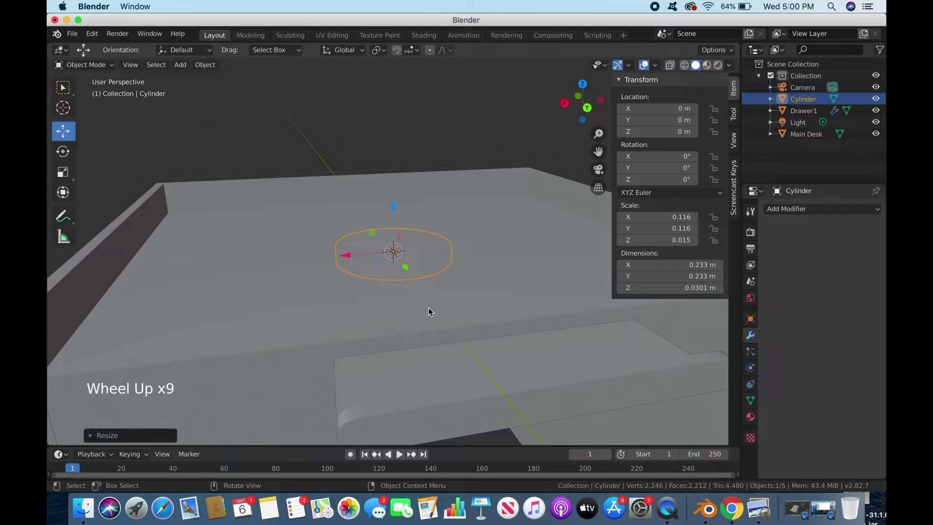
# Move the disc into the desk-top back corner and shrink it to about 0.2 m across
pyautogui.middleClick(446, 324)
pyautogui.click(419, 266)
pyautogui.click(278, 244)
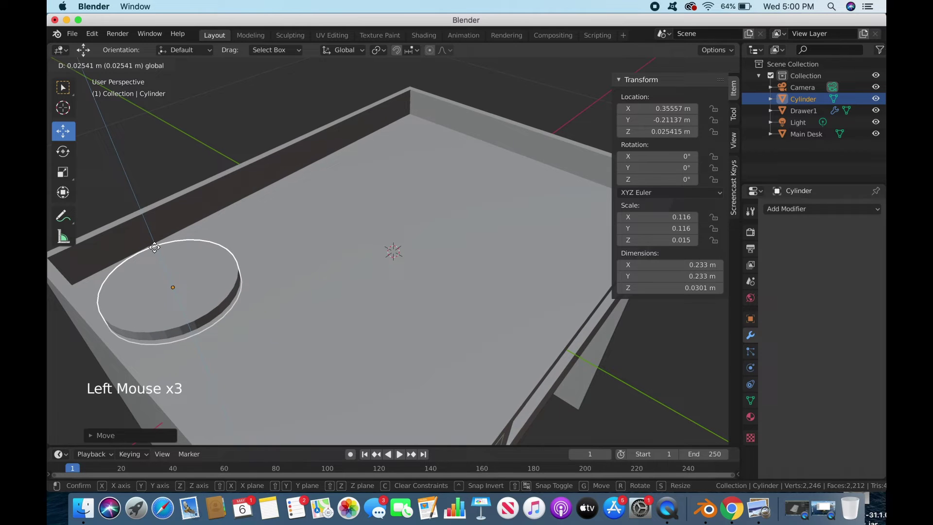
pyautogui.press('s')
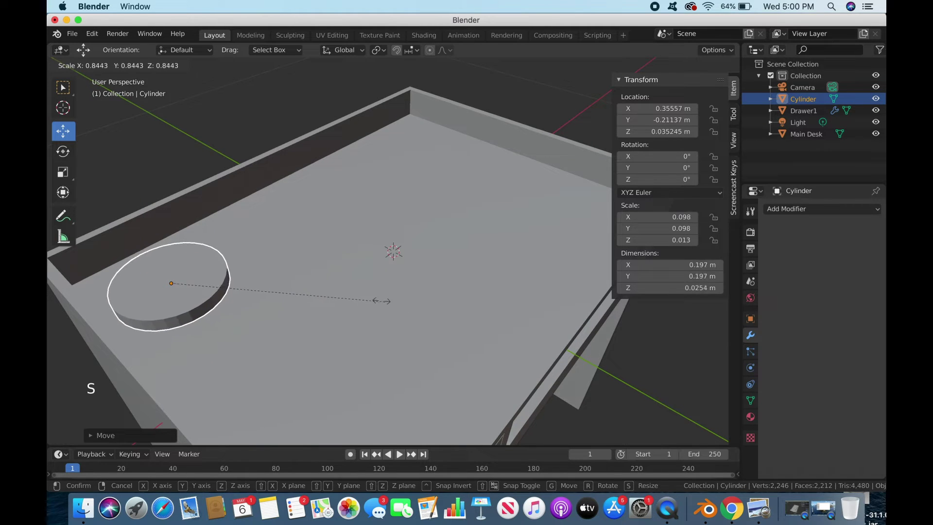
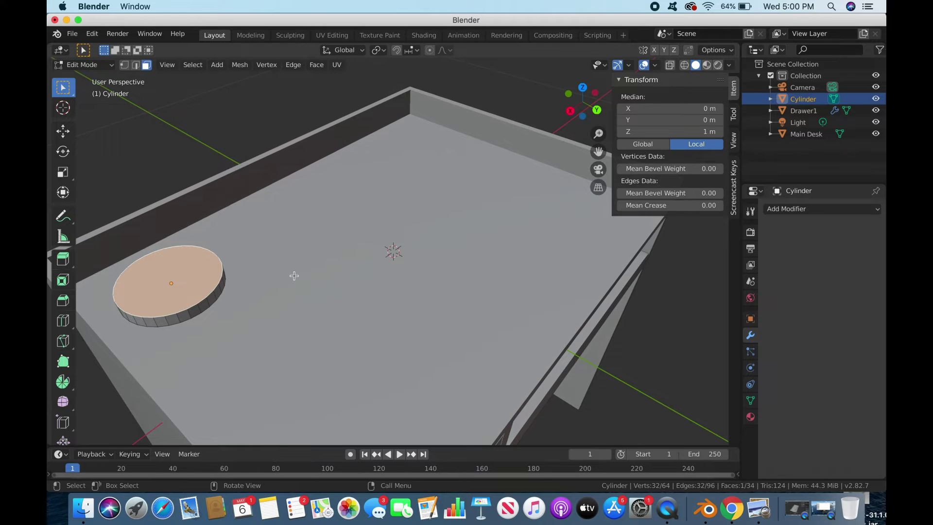
# Reduce the cylinder's geometry to a single flat disc face
pyautogui.press('g')
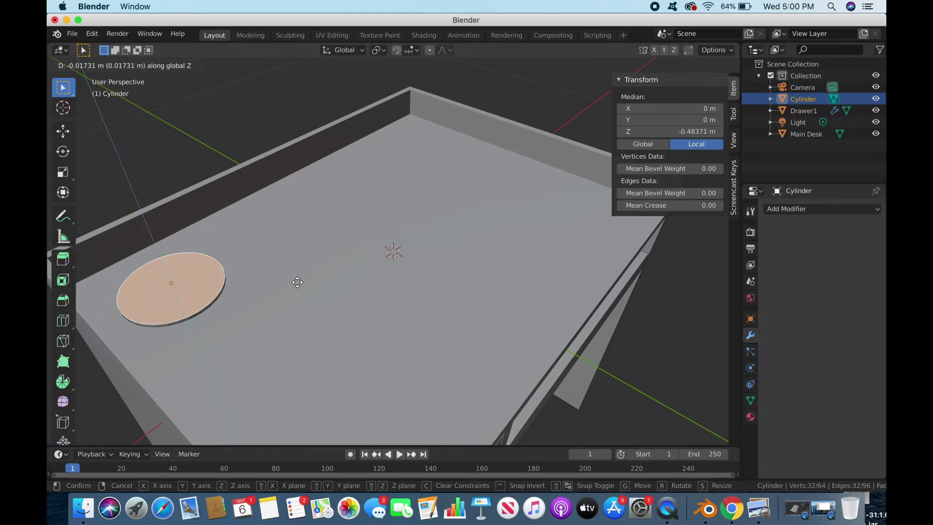
pyautogui.scroll(3)
pyautogui.press('super+z')
pyautogui.press('x')
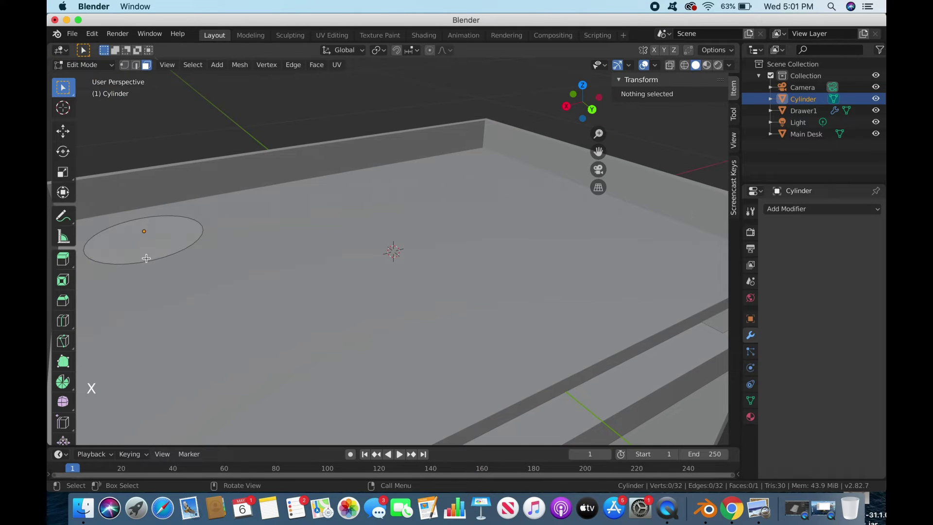
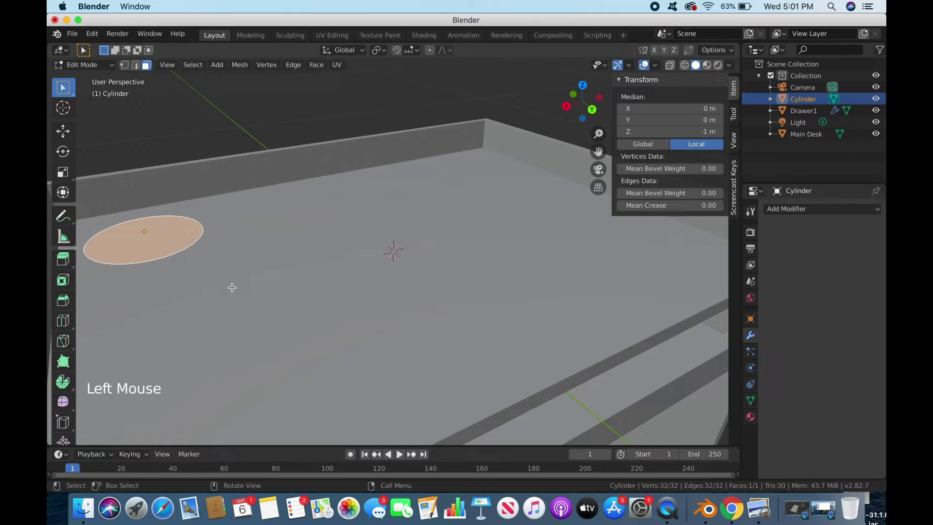
# Inset the disc face into a ring around a centre face and raise the outer ring slightly
pyautogui.press('i')
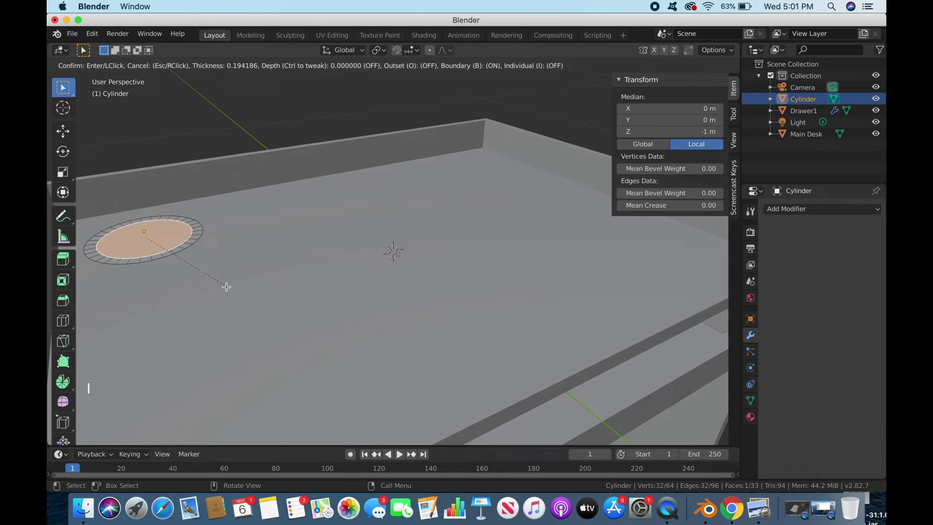
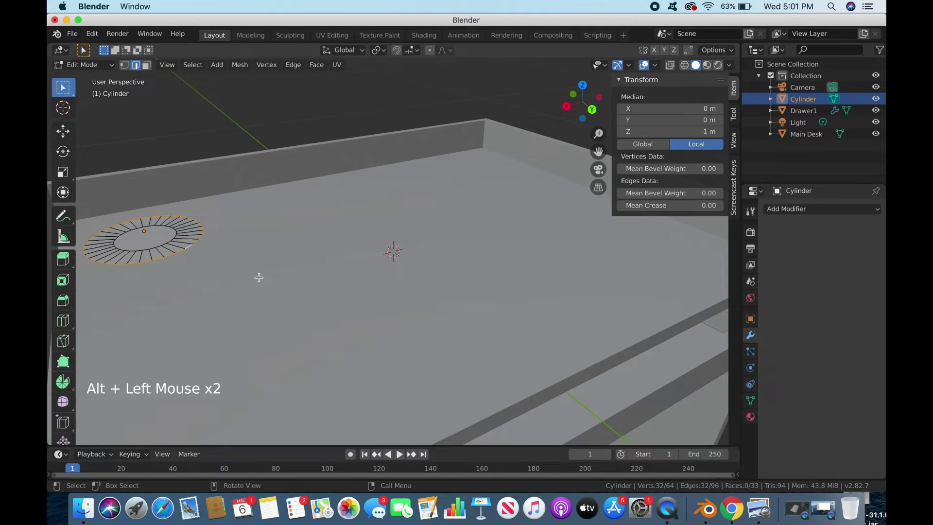
pyautogui.press('g')
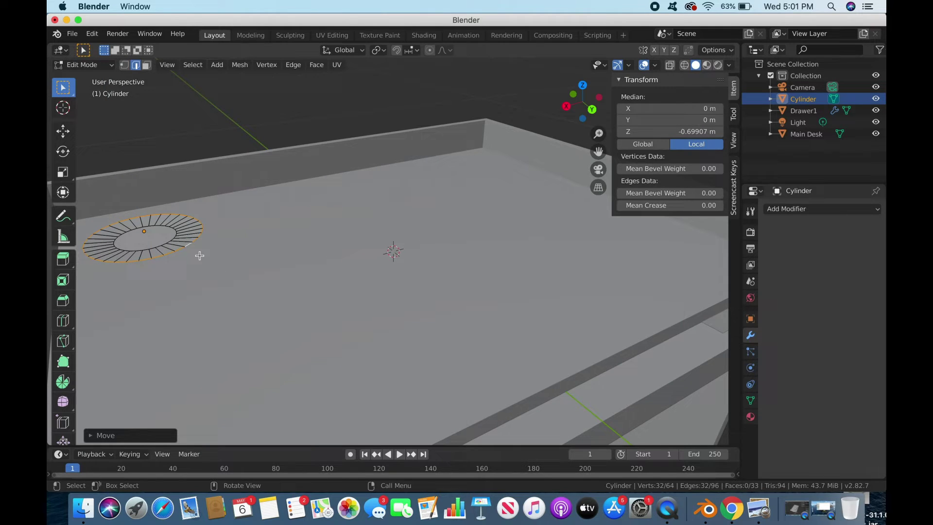
pyautogui.press('Tab')
# Add a Solidify modifier of 0.03 m thickness, offset 1, and pull the inner ring edges inward
pyautogui.click(784, 211)
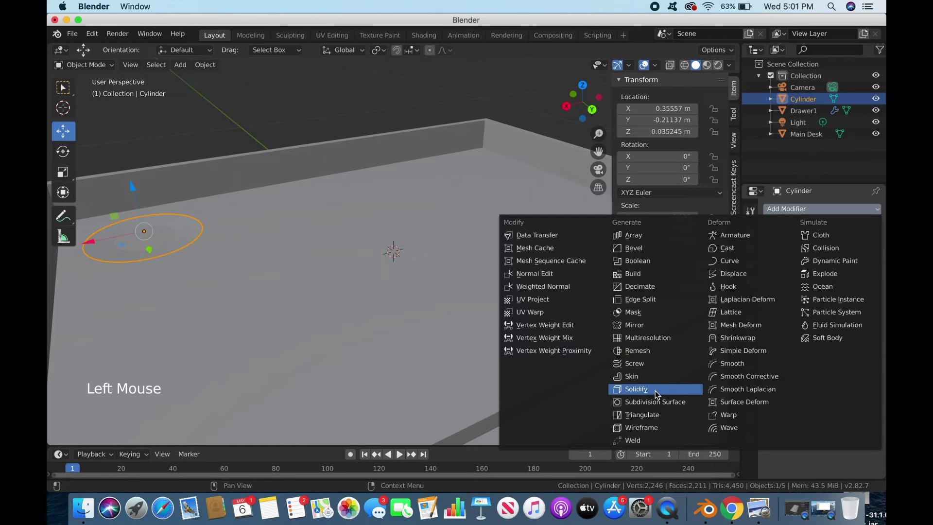
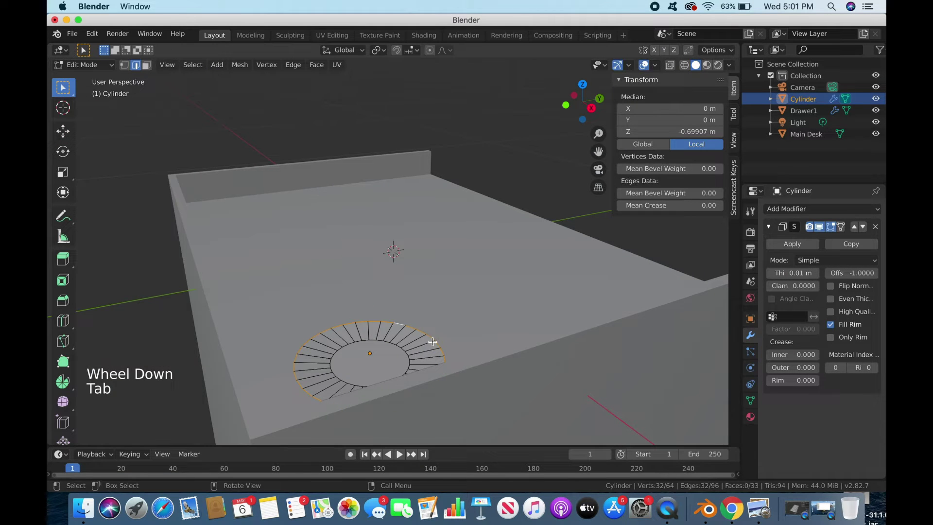
pyautogui.press('s')
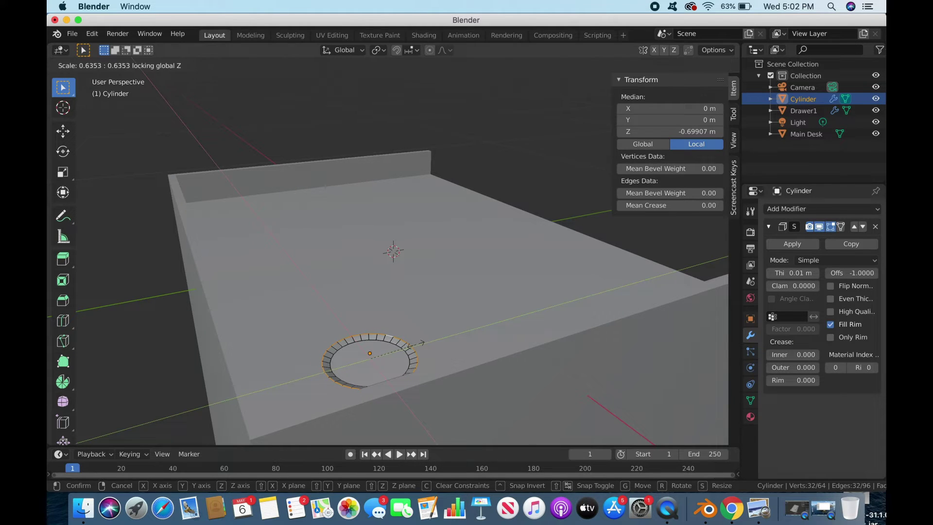
pyautogui.press('g')
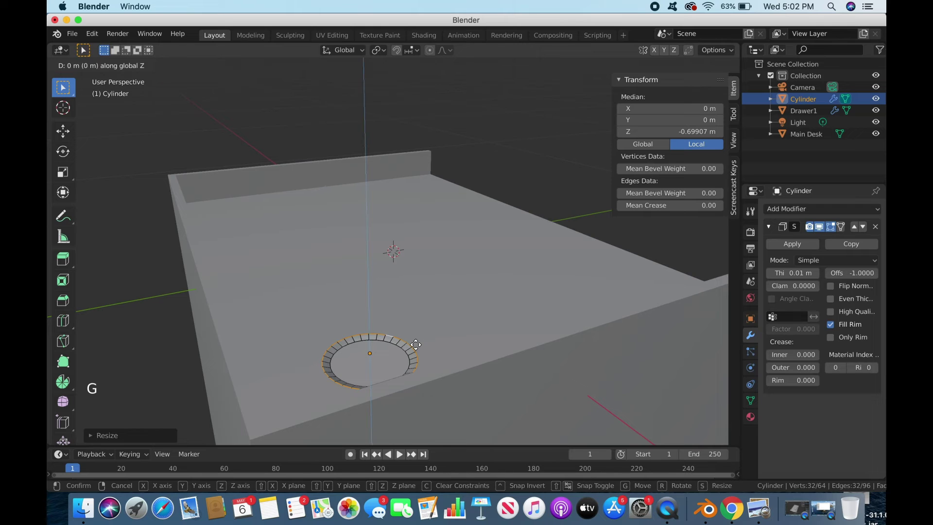
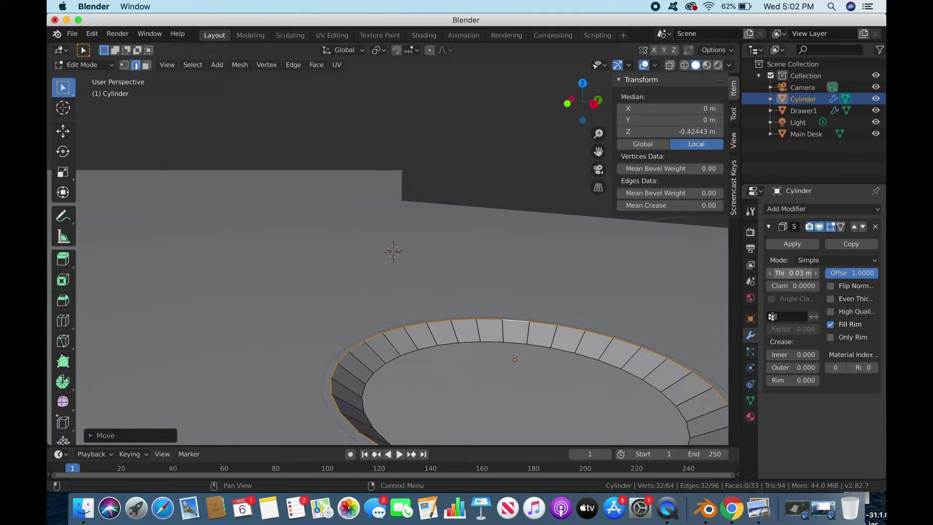
# Lower the cup holder into the desk top to about 0.033 m height, checking it from several angles
pyautogui.press('Tab')
pyautogui.press('g')
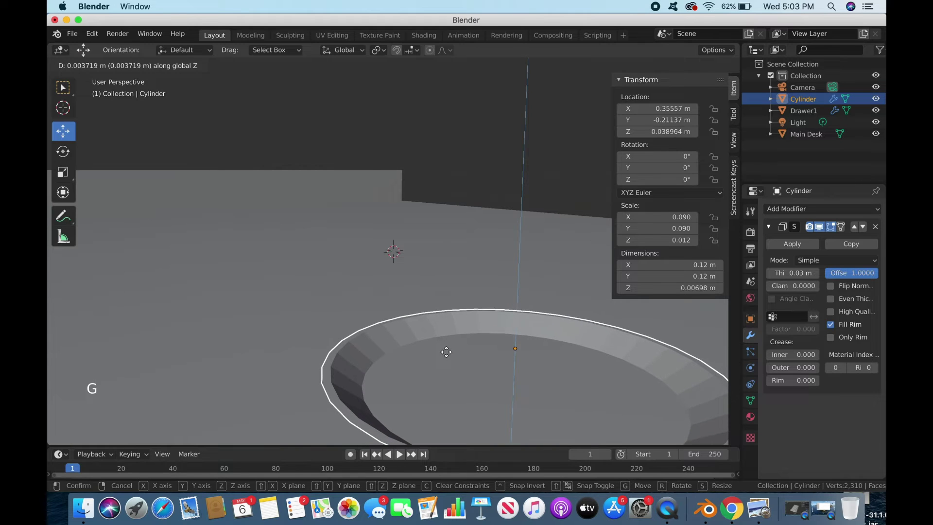
pyautogui.middleClick(450, 361)
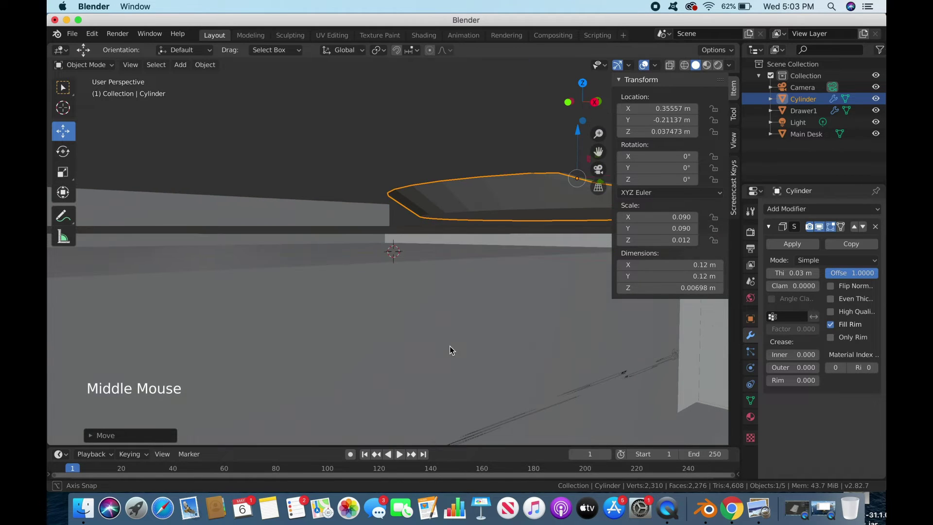
pyautogui.press('g')
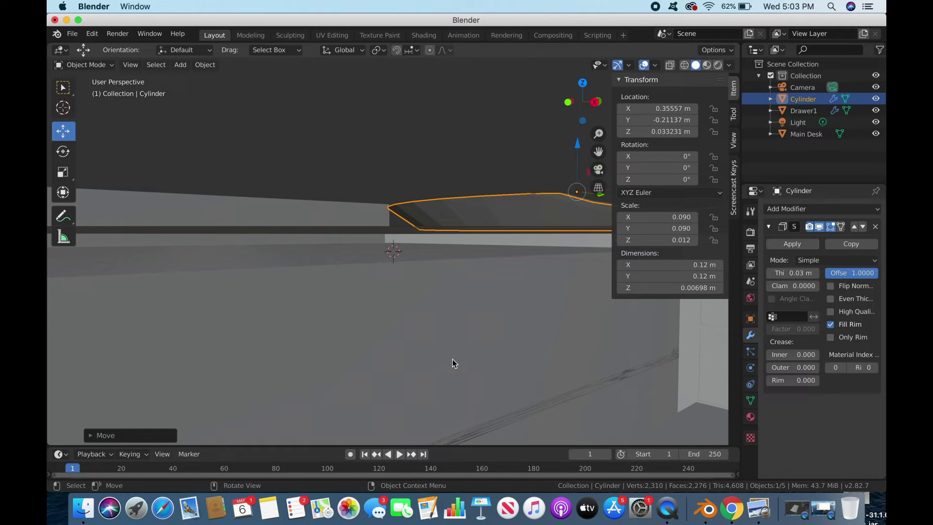
pyautogui.middleClick(456, 369)
pyautogui.scroll(-3)
pyautogui.middleClick(459, 381)
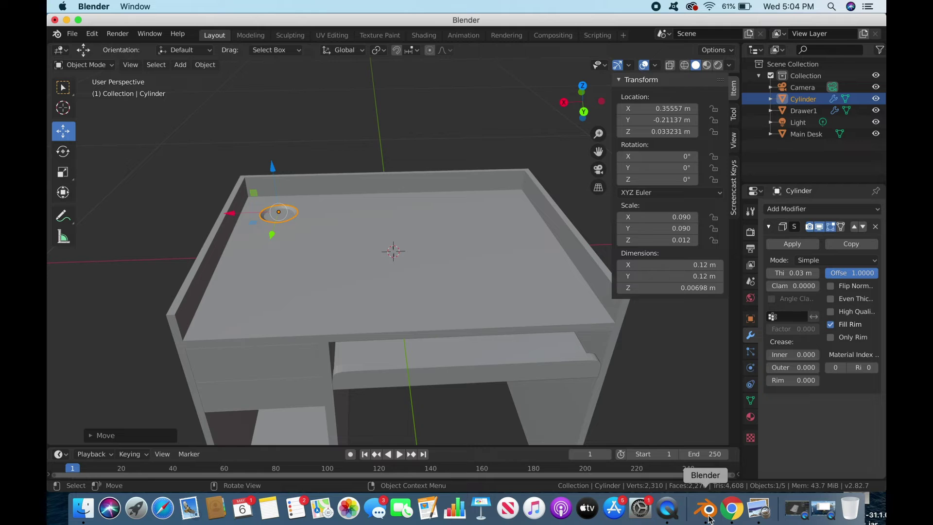
pyautogui.scroll(3)
pyautogui.middleClick(512, 368)
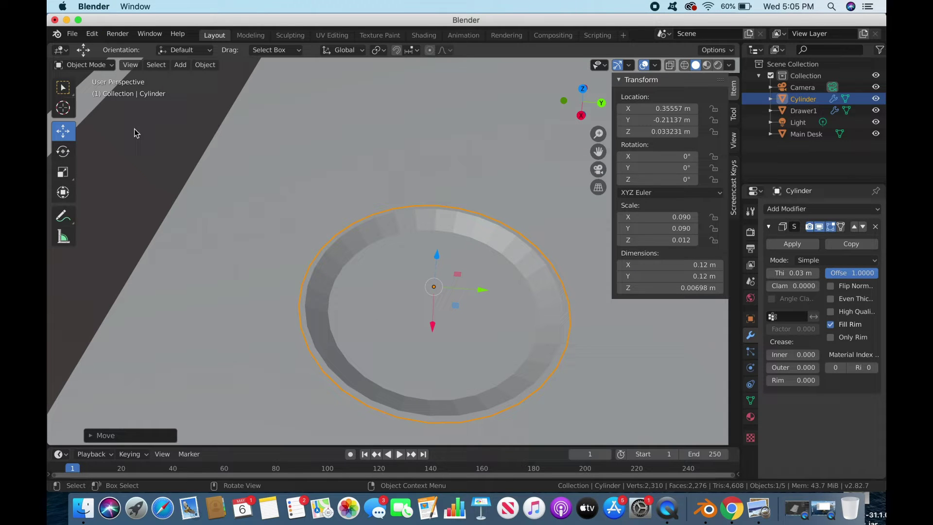
# Add a mesh circle, shrink it, raise it above the desk top and fill it into a disc
pyautogui.click(104, 68)
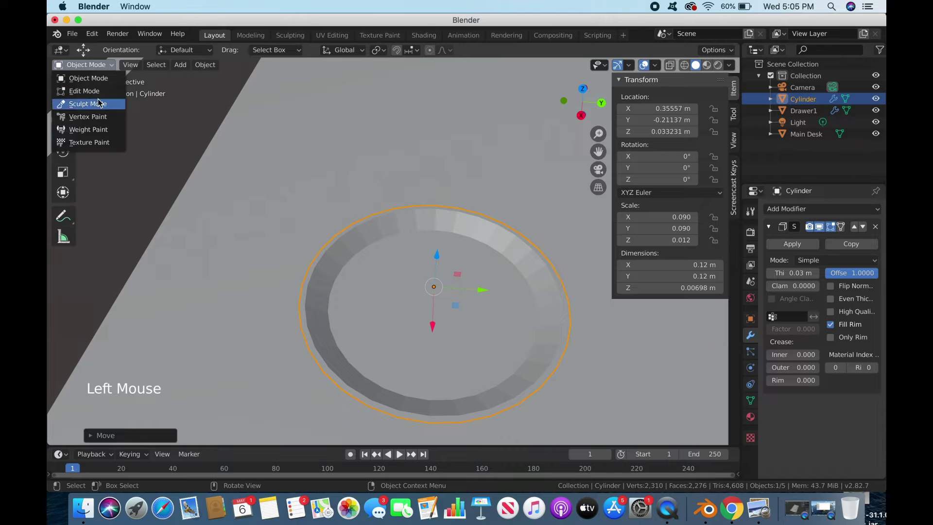
pyautogui.click(186, 67)
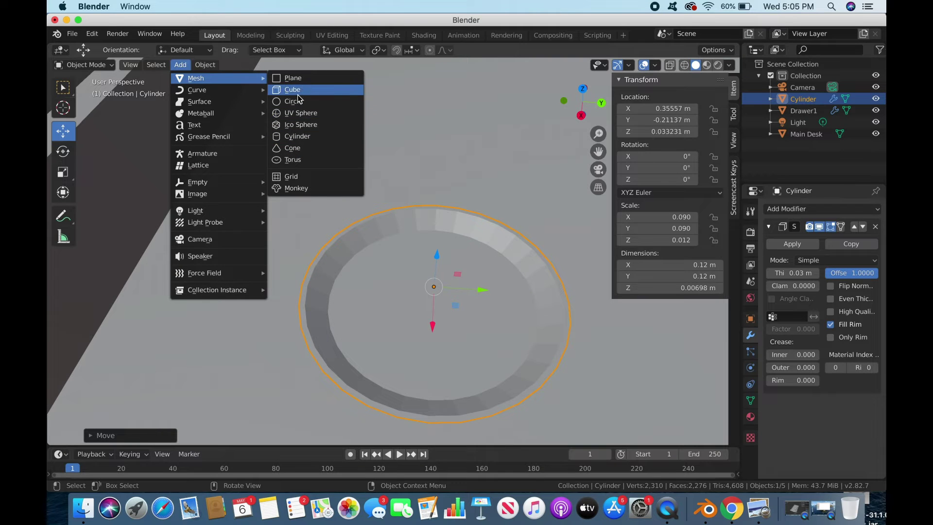
pyautogui.scroll(-3)
pyautogui.scroll(-3)
pyautogui.press('s')
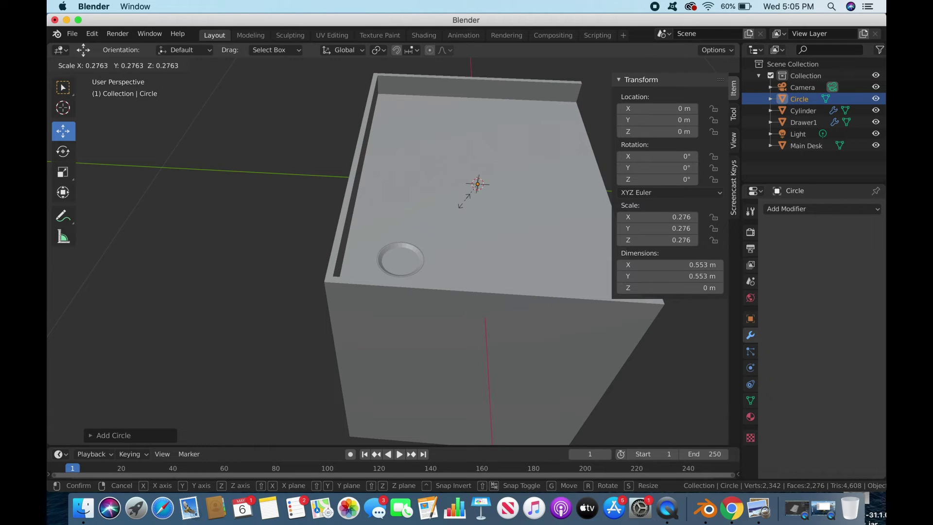
pyautogui.press('g')
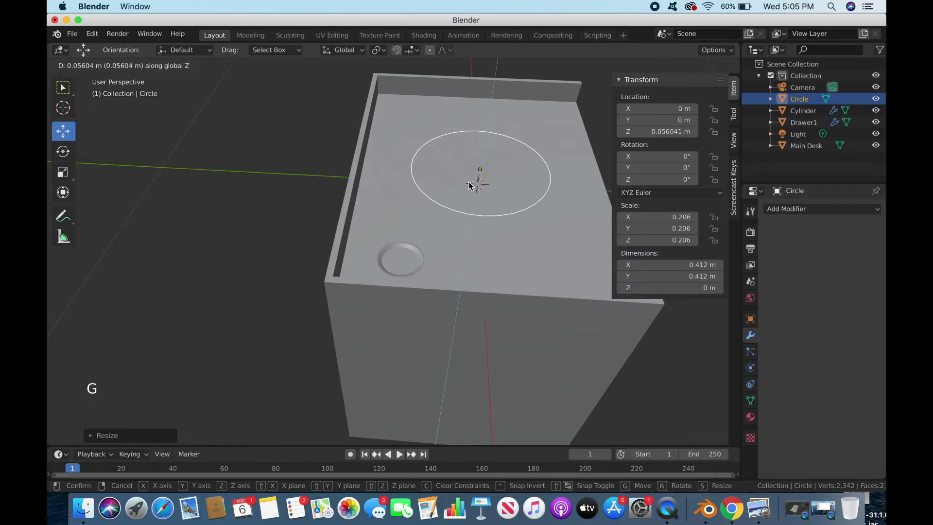
pyautogui.press('Tab')
pyautogui.press('f')
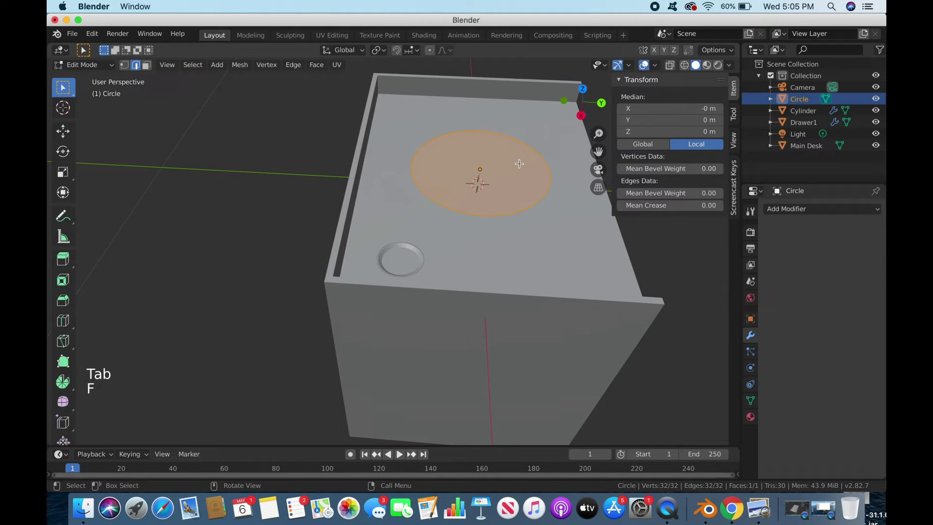
pyautogui.press('s')
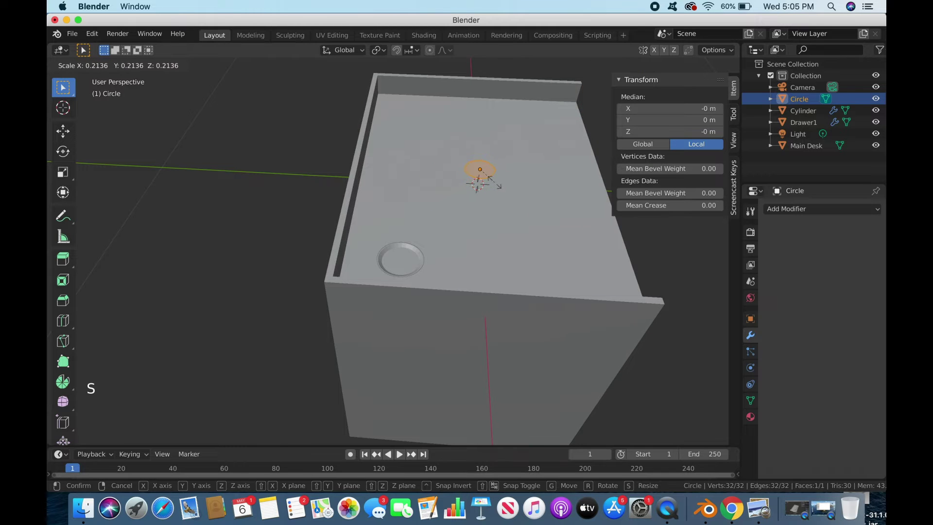
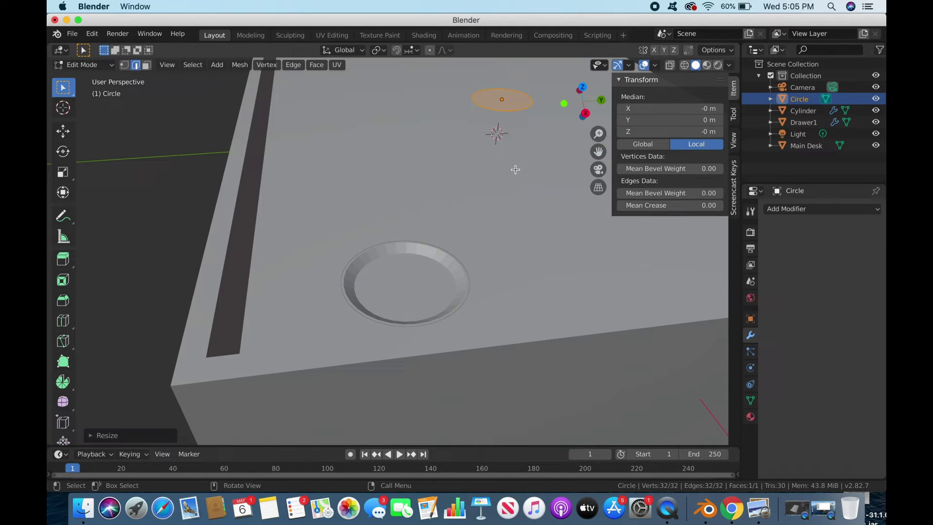
# Extrude the small disc upward twice into a tall open tube reaching about 0.34 m
pyautogui.press('e')
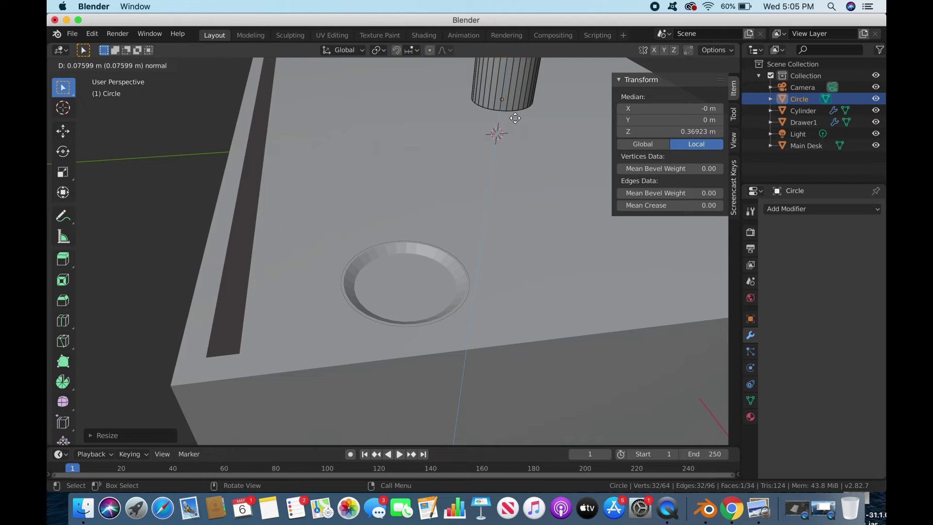
pyautogui.press('super+z')
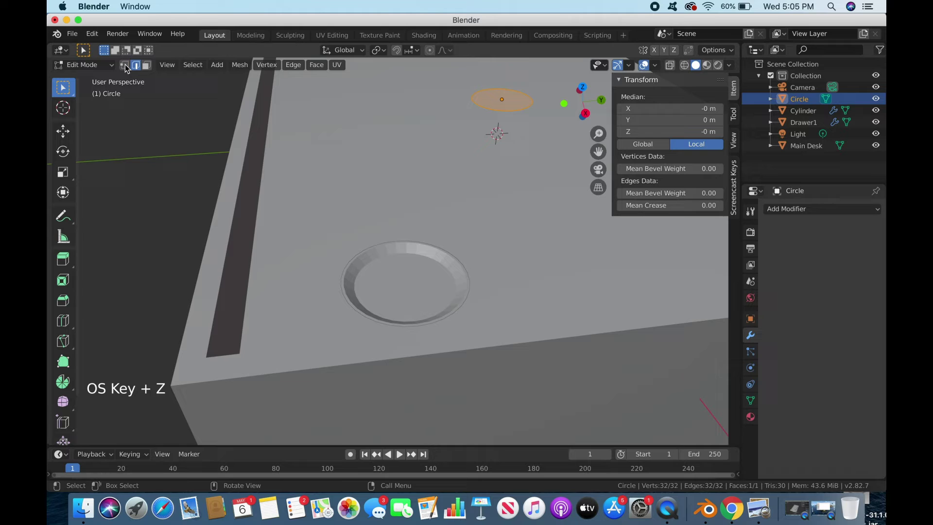
pyautogui.click(147, 68)
pyautogui.click(140, 69)
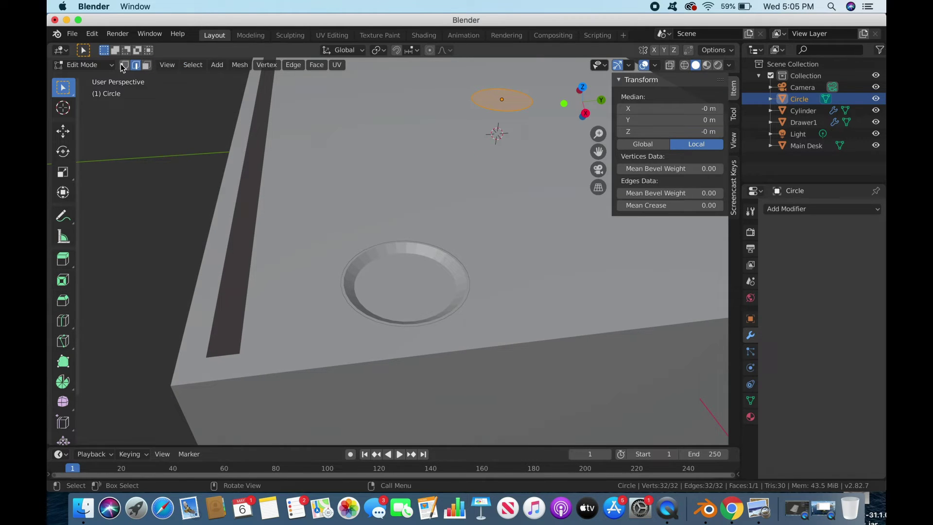
pyautogui.click(125, 68)
pyautogui.press('e')
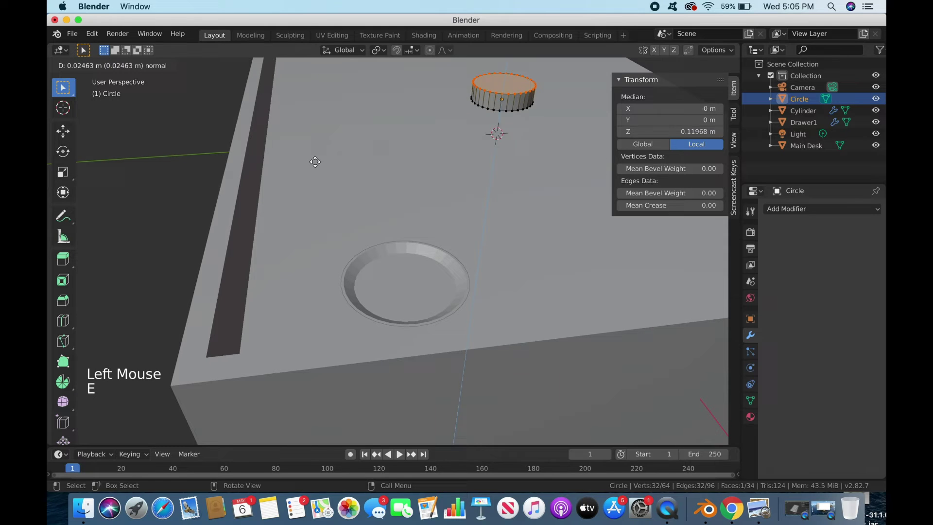
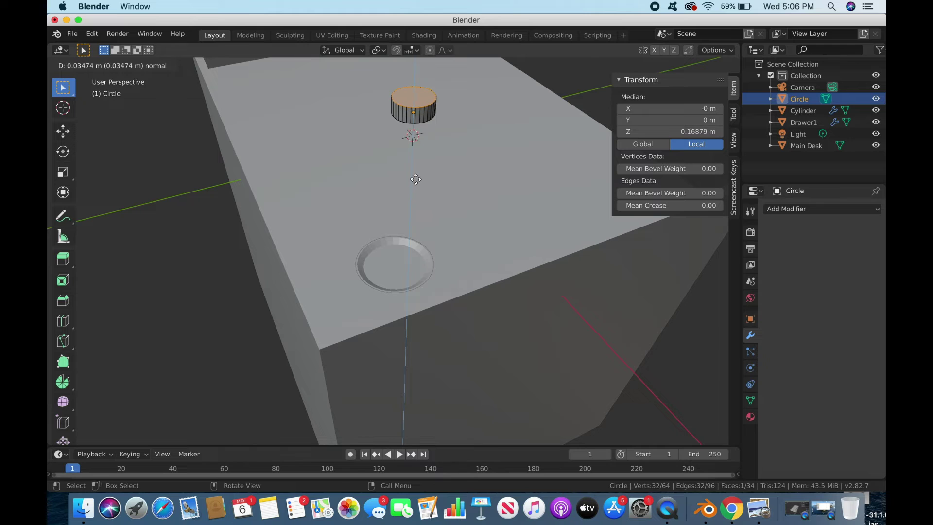
pyautogui.press('e')
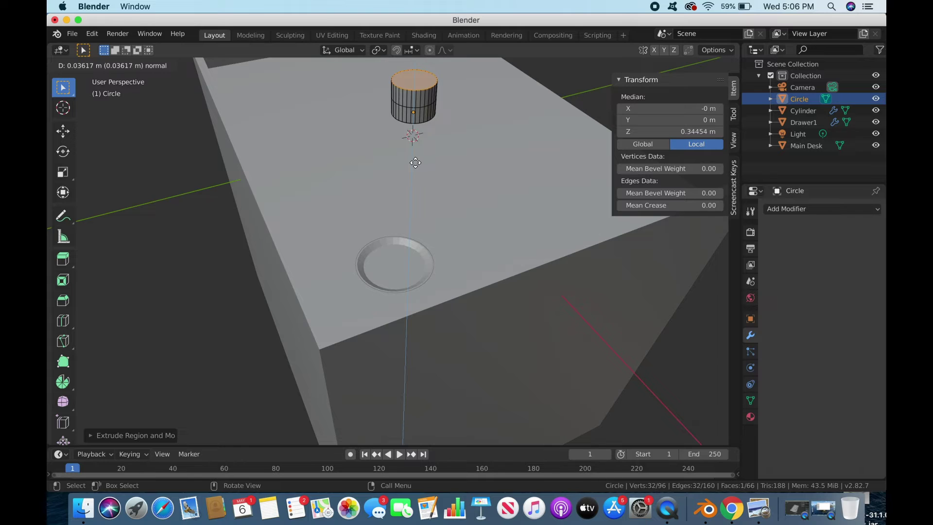
pyautogui.scroll(3)
pyautogui.scroll(-3)
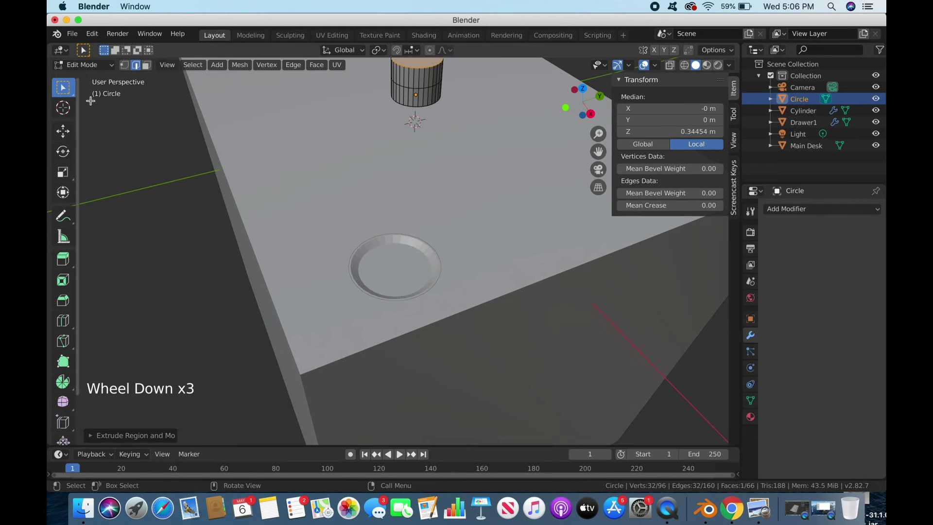
# Move the tube onto the desk and lower it centred into the cup-holder ring, viewed from the top
pyautogui.press('Tab')
pyautogui.click(452, 139)
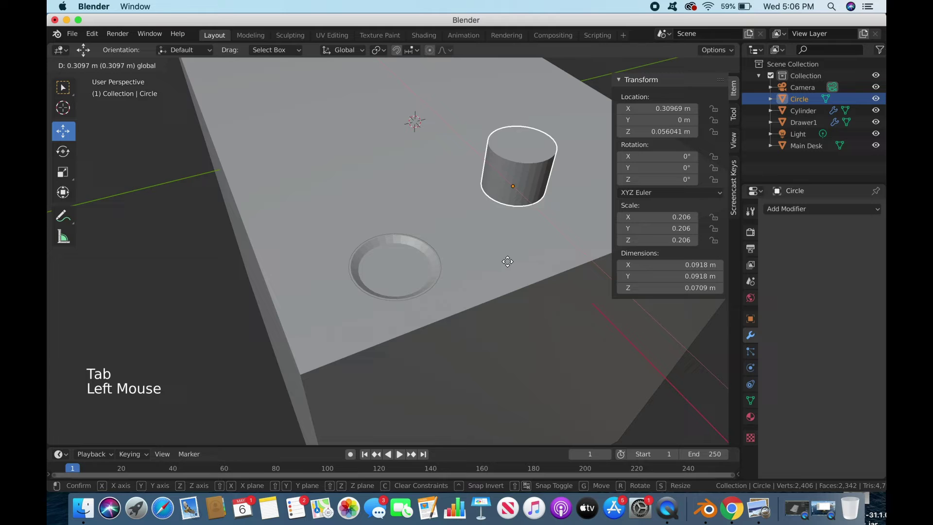
pyautogui.click(544, 191)
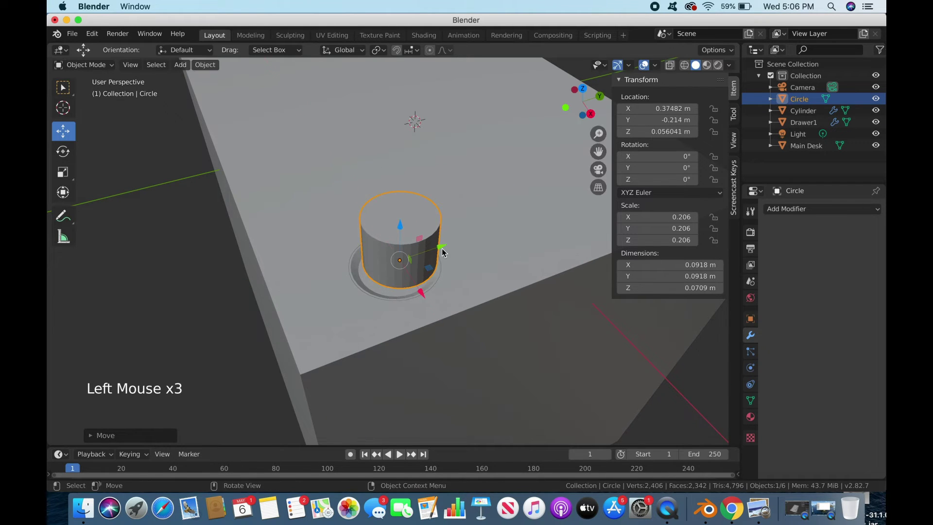
pyautogui.click(442, 250)
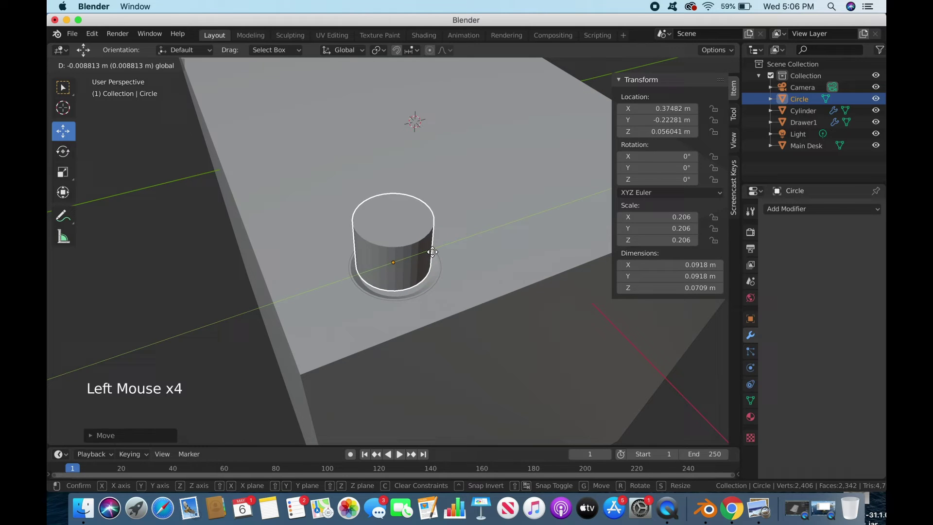
pyautogui.click(400, 237)
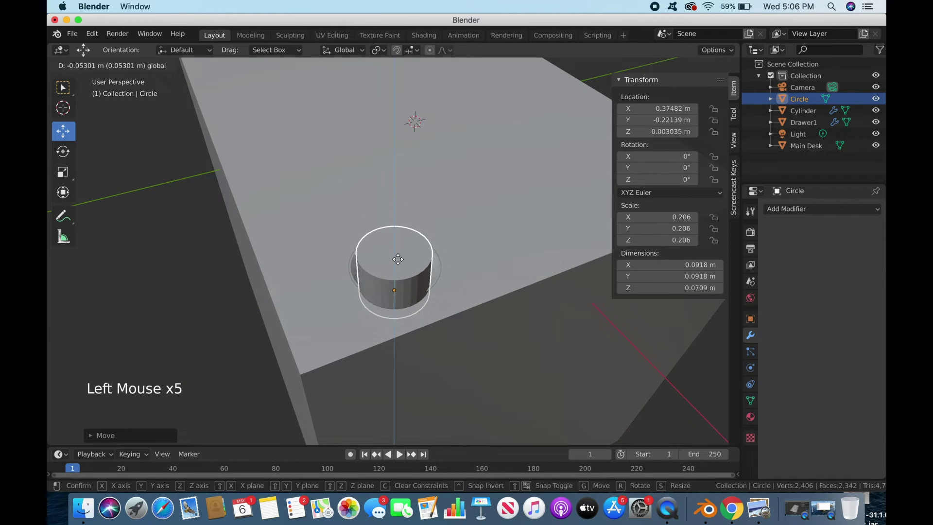
pyautogui.click(398, 253)
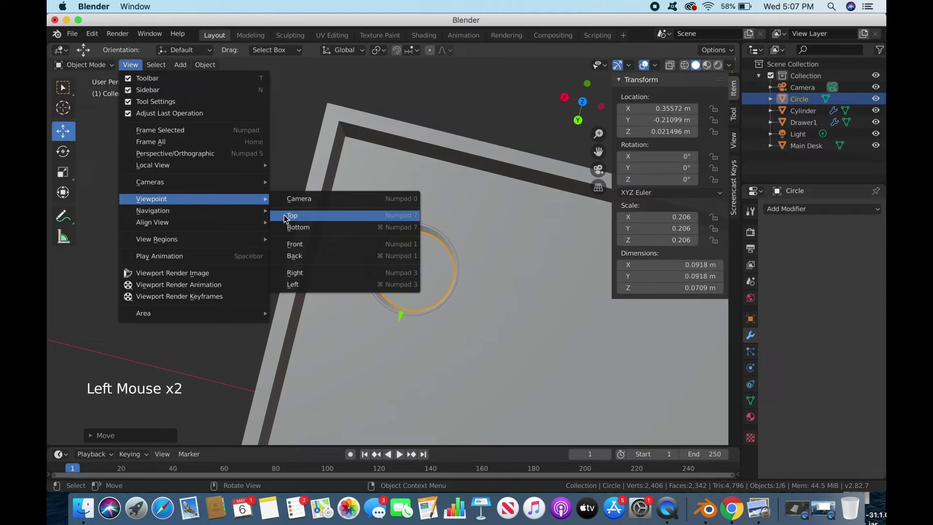
pyautogui.click(284, 212)
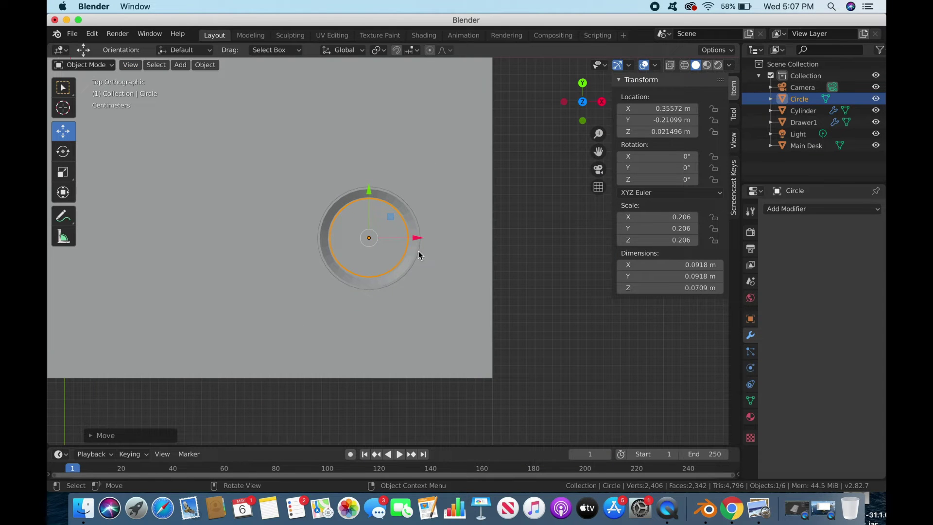
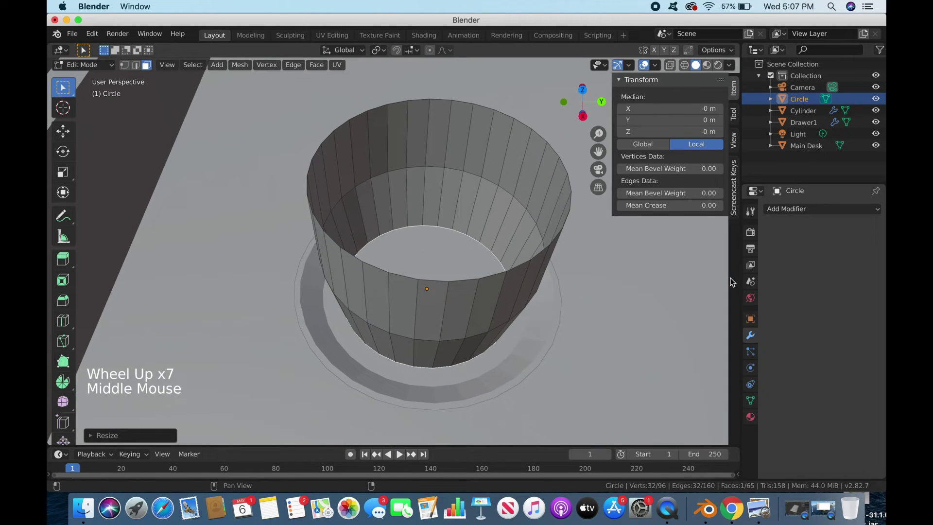
# Add Subdivision Surface and 0.01 m Solidify to the cup with Solidify first, plus an edge loop near the rim
pyautogui.click(799, 210)
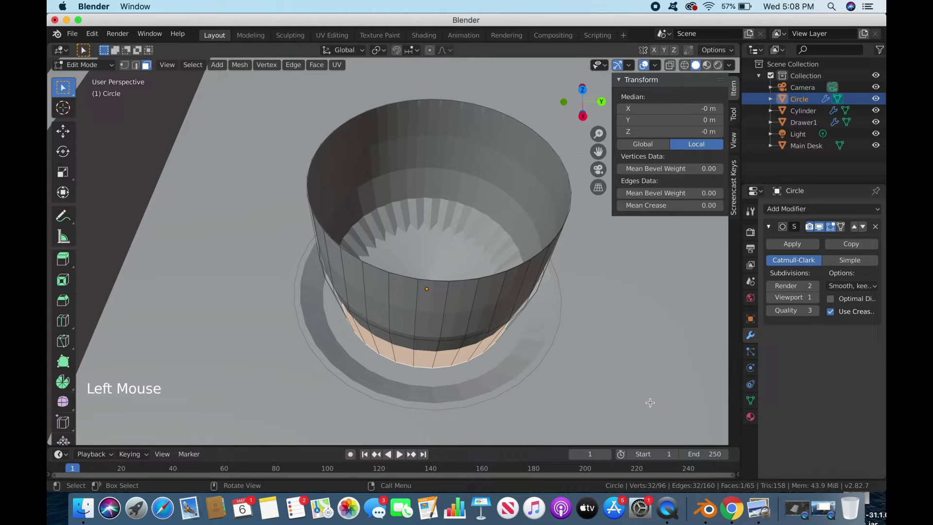
pyautogui.click(792, 209)
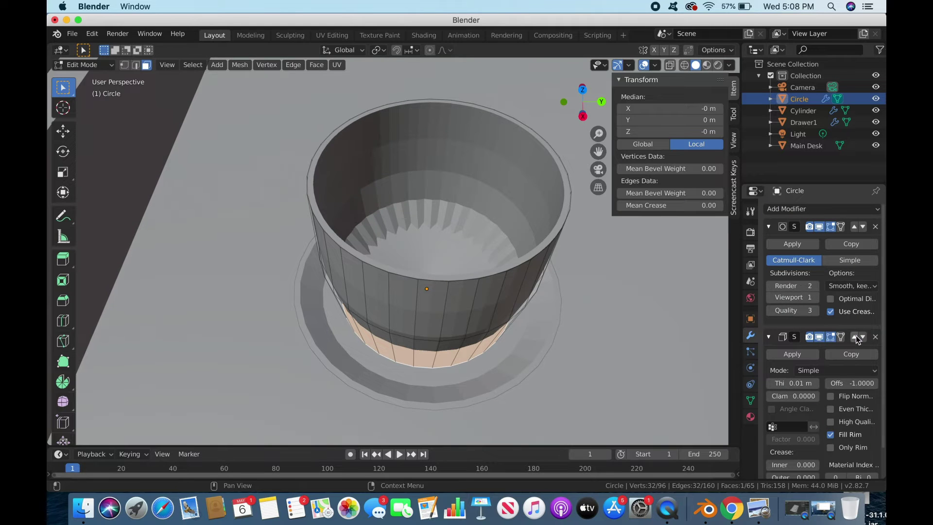
pyautogui.click(860, 339)
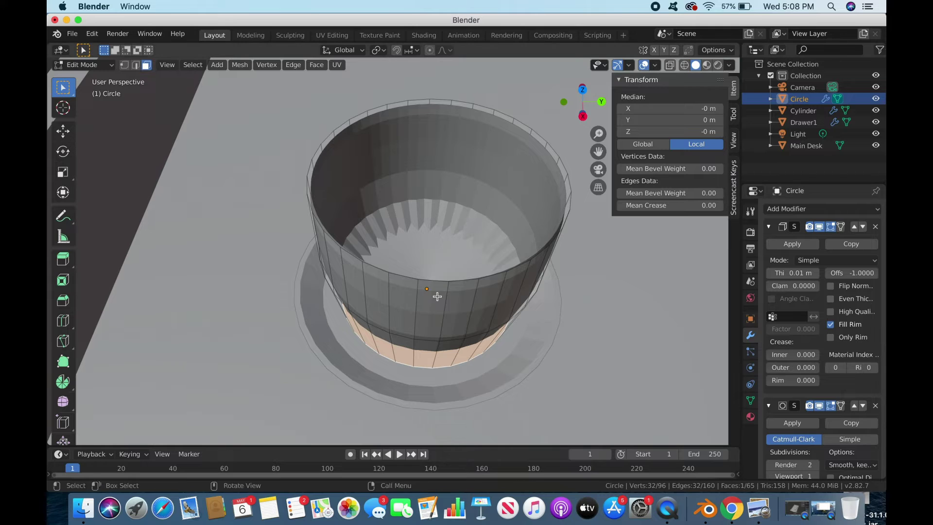
pyautogui.press('super+r')
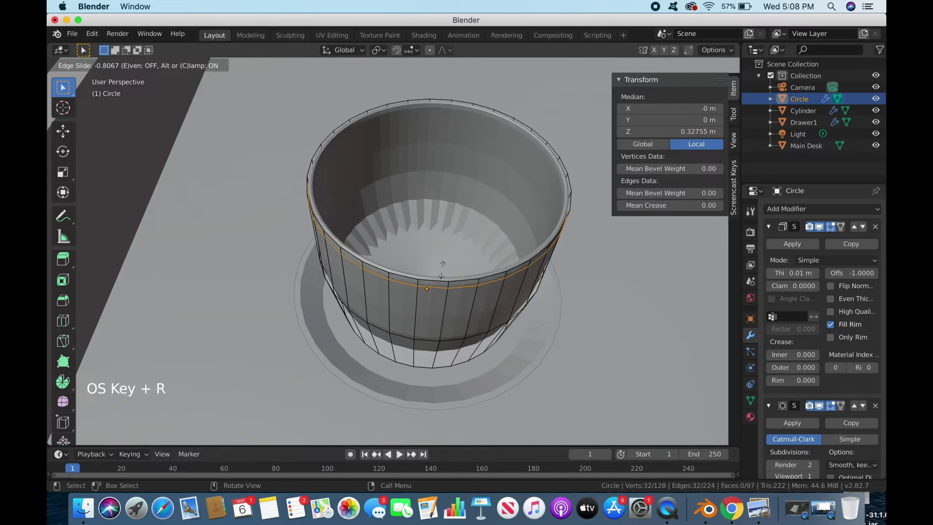
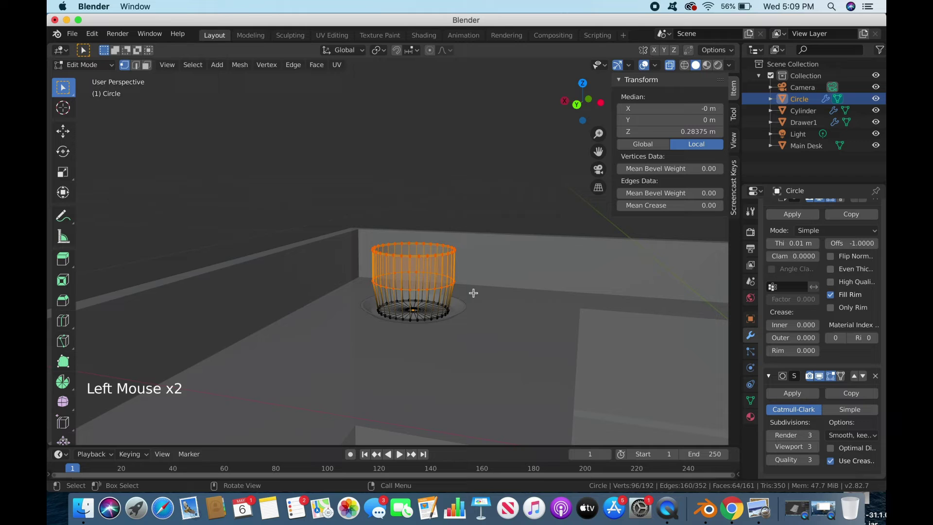
# Raise the cup's top vertex ring so the rim stands at about 0.45 m
pyautogui.press('g')
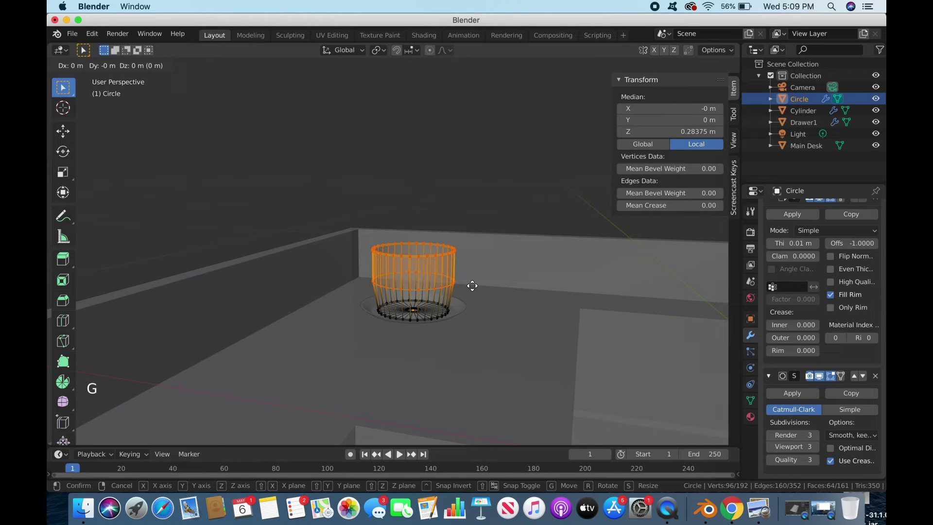
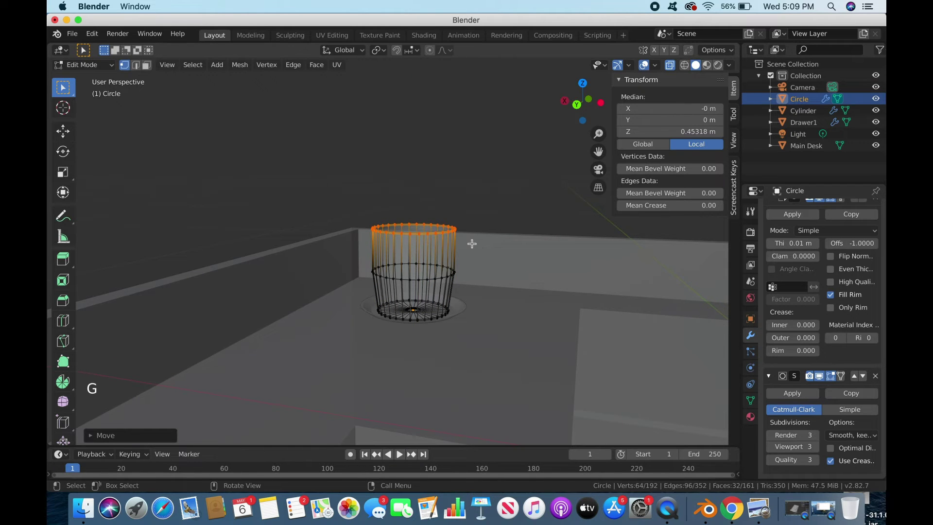
pyautogui.press('Tab')
pyautogui.doubleClick(453, 318)
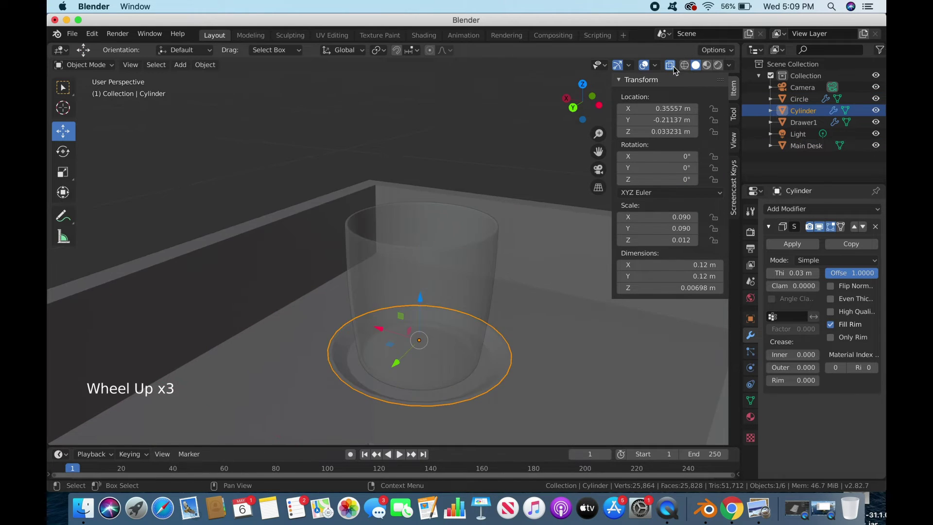
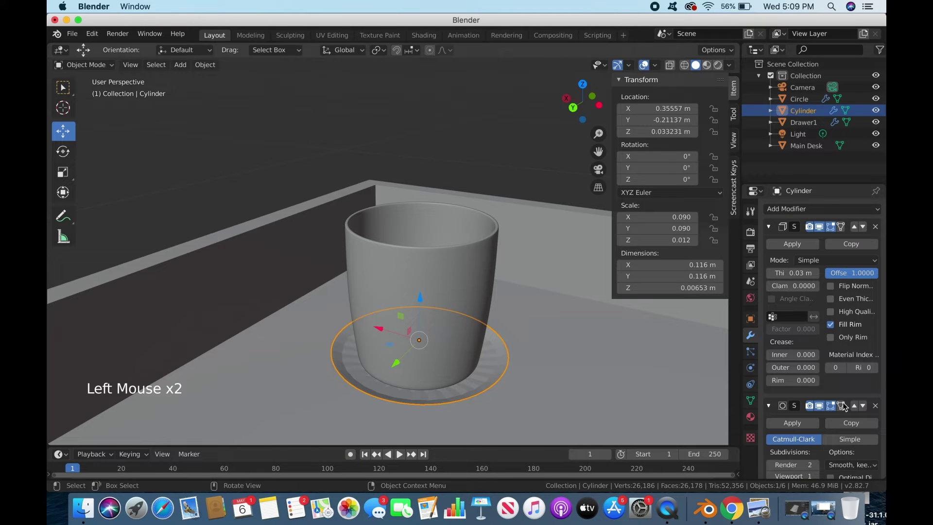
# Move the holder disc's Subdivision Surface modifier above Solidify with render and viewport levels 3
pyautogui.scroll(-3)
pyautogui.click(858, 379)
pyautogui.scroll(3)
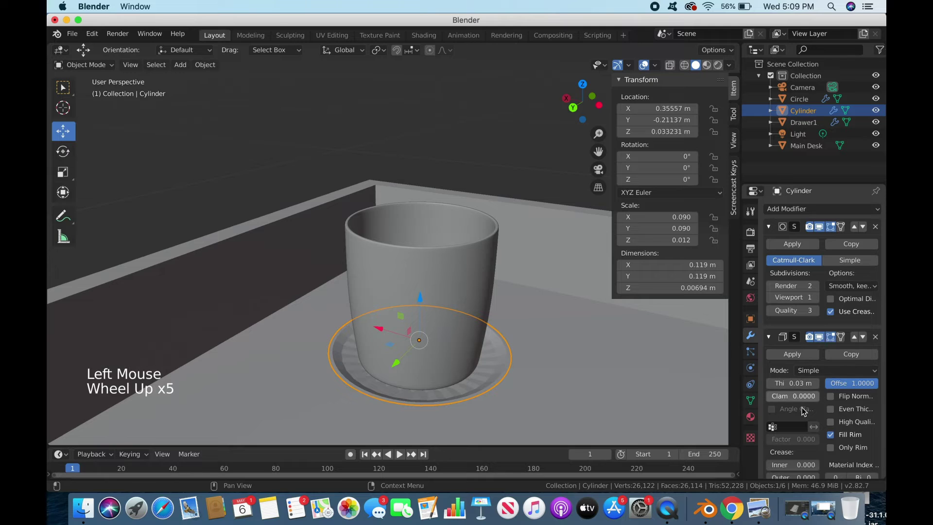
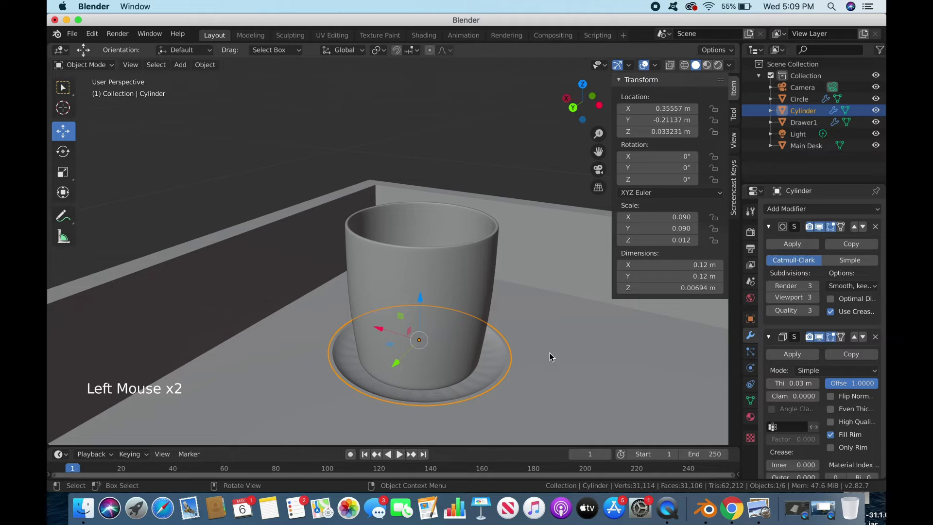
pyautogui.scroll(3)
# Adjust the view's near clipping and enter Edit Mode on the holder disc, selecting its rim edge loop
pyautogui.click(742, 122)
pyautogui.click(738, 148)
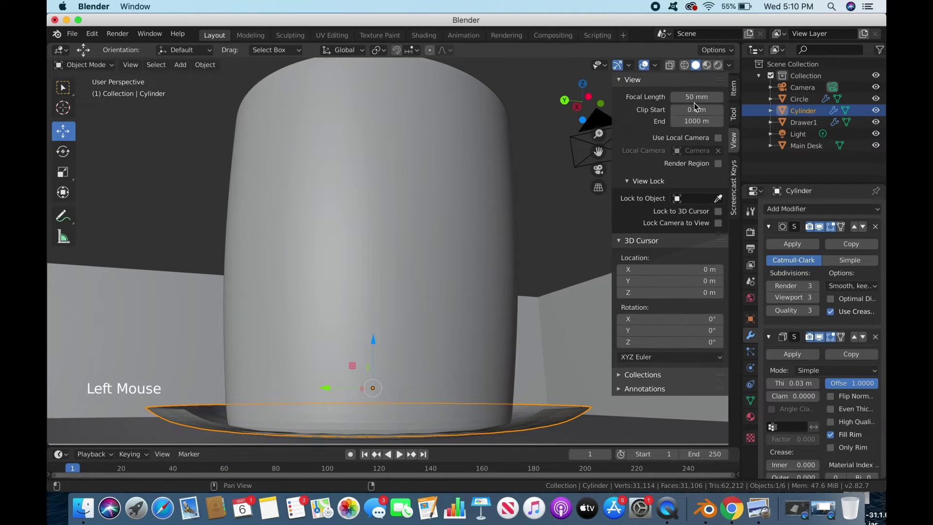
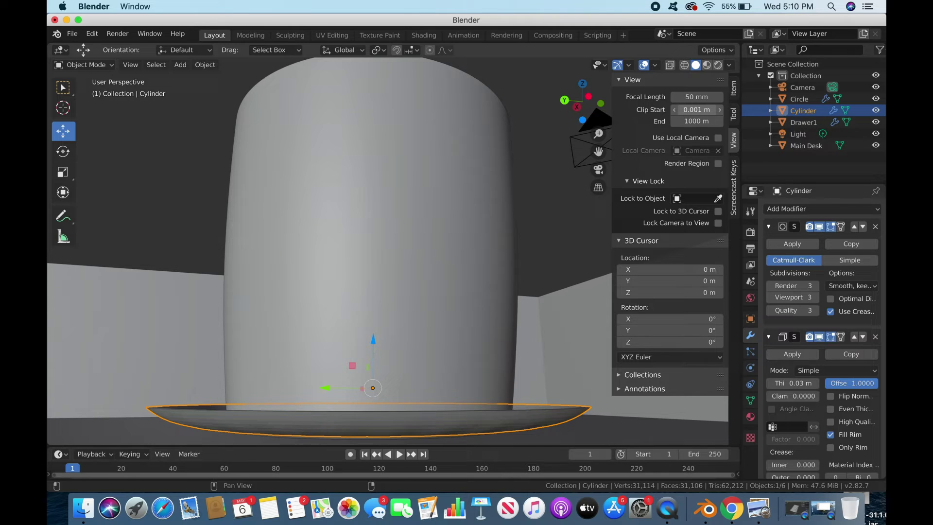
pyautogui.press('Tab')
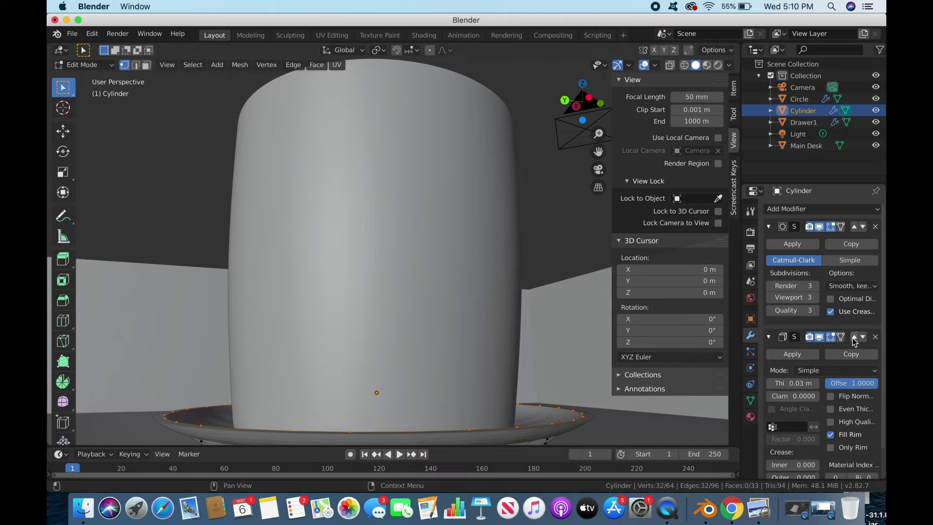
pyautogui.click(856, 342)
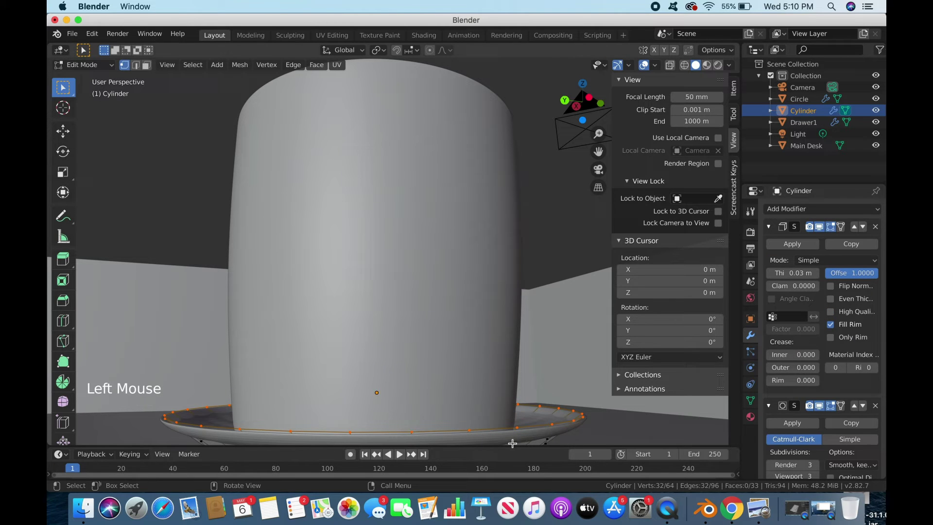
# Add and slide an edge loop near the dish rim, inset its base face, and leave Edit Mode
pyautogui.press('super+z')
pyautogui.press('super+r')
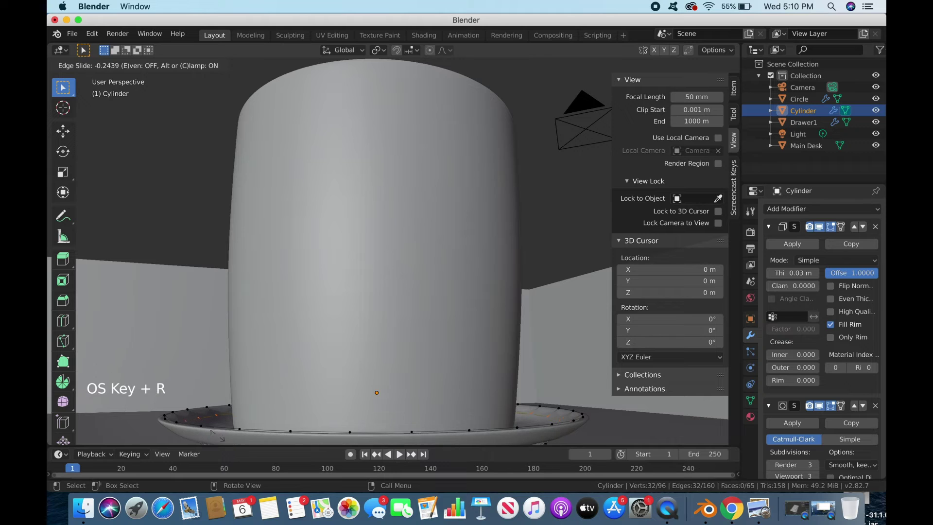
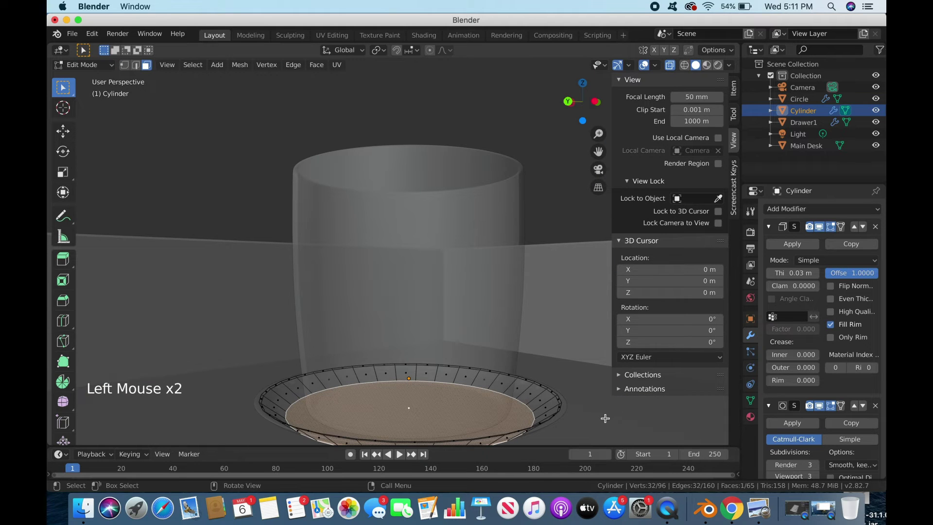
pyautogui.press('i')
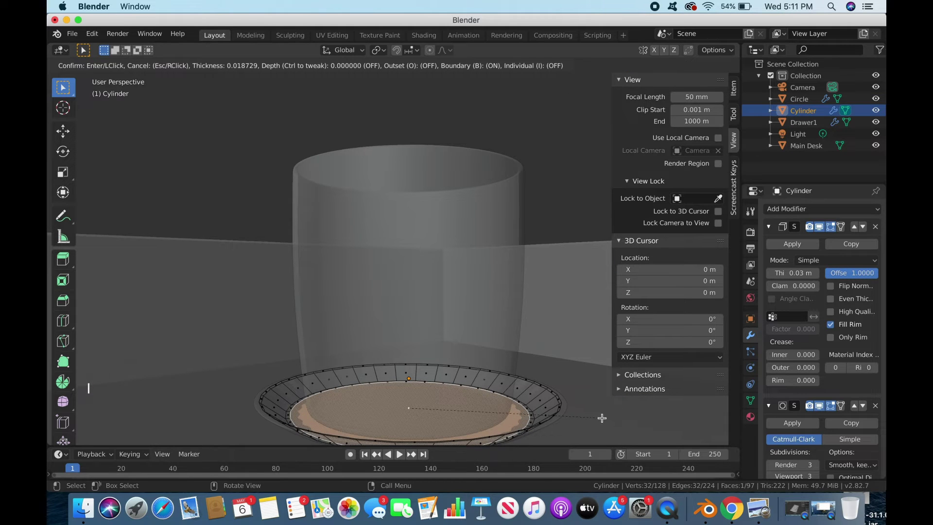
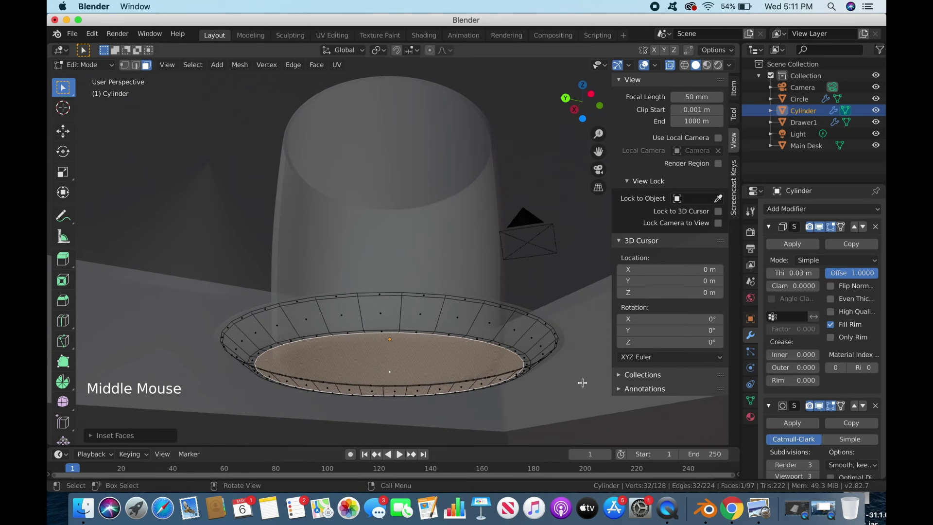
pyautogui.press('Tab')
pyautogui.middleClick(585, 386)
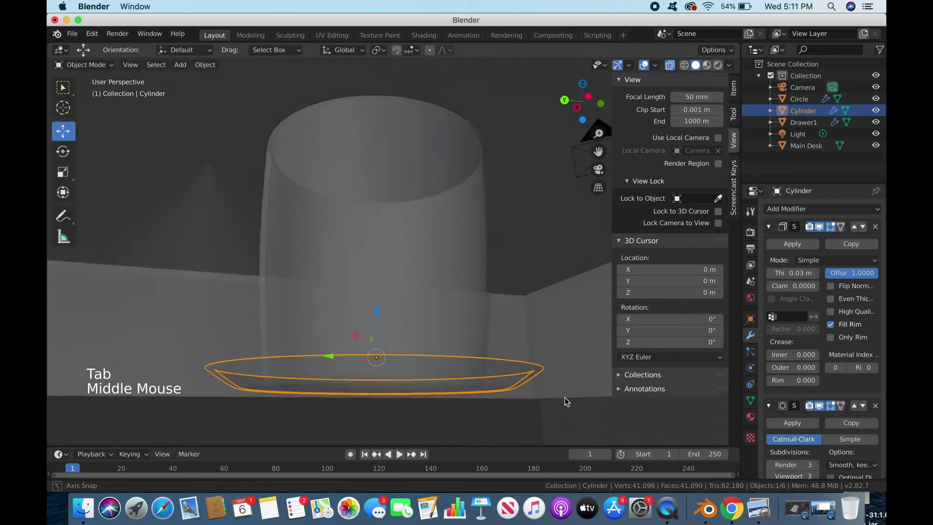
# Create a Desk collection in the Outliner and move Main Desk and Drawer1 into it
pyautogui.scroll(-3)
pyautogui.scroll(-3)
pyautogui.click(675, 69)
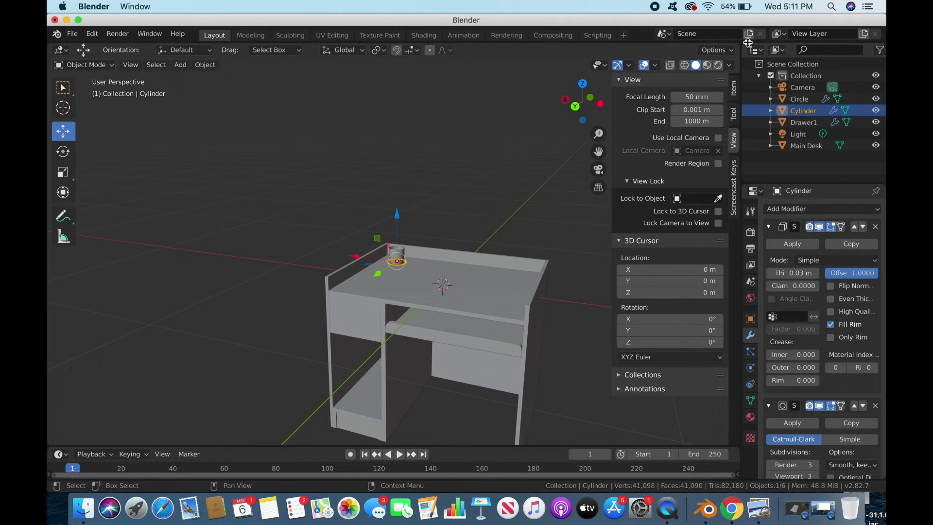
pyautogui.rightClick(798, 166)
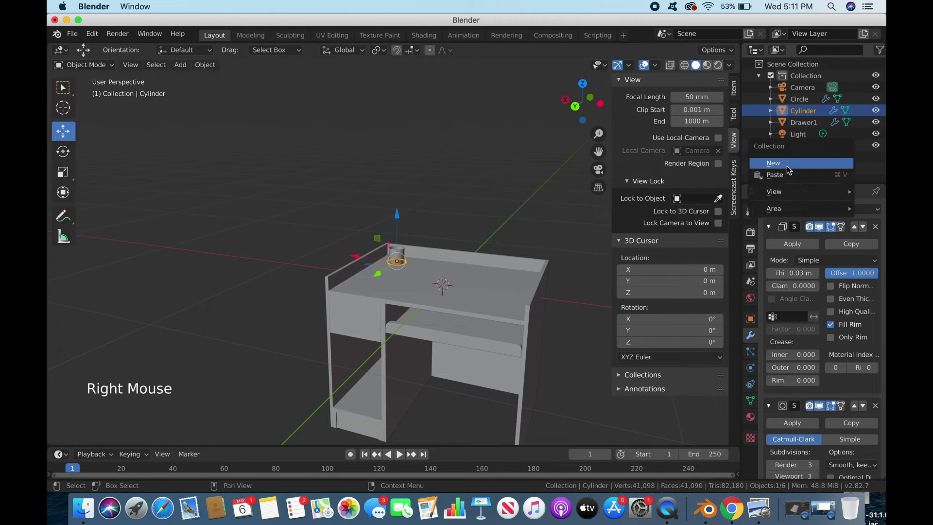
pyautogui.doubleClick(802, 163)
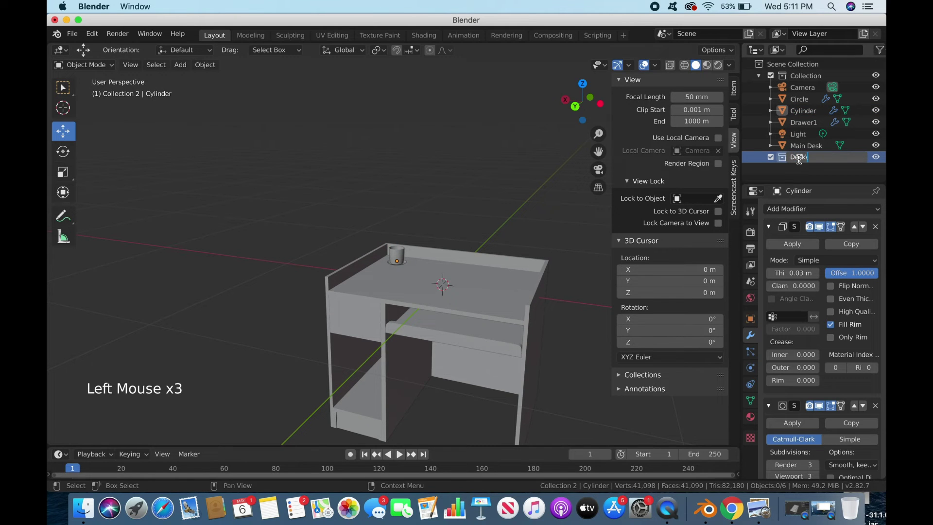
pyautogui.click(798, 160)
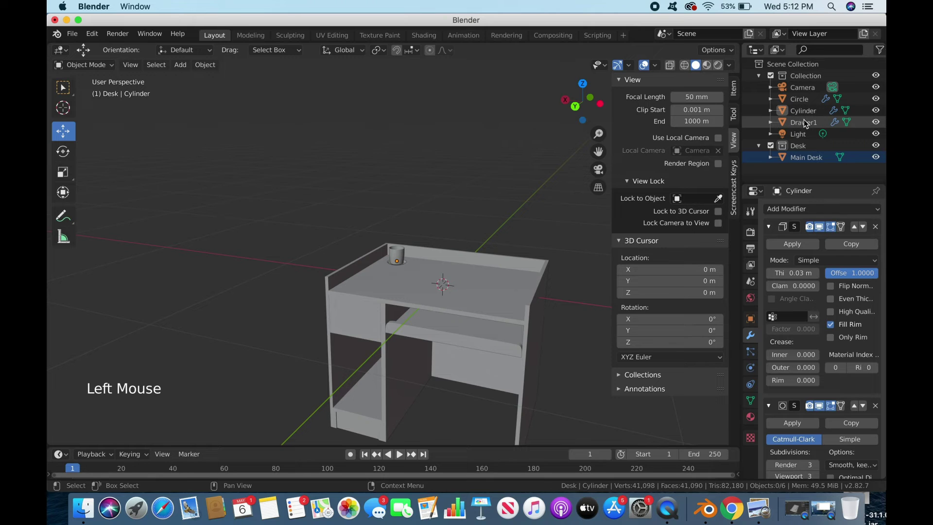
pyautogui.click(807, 127)
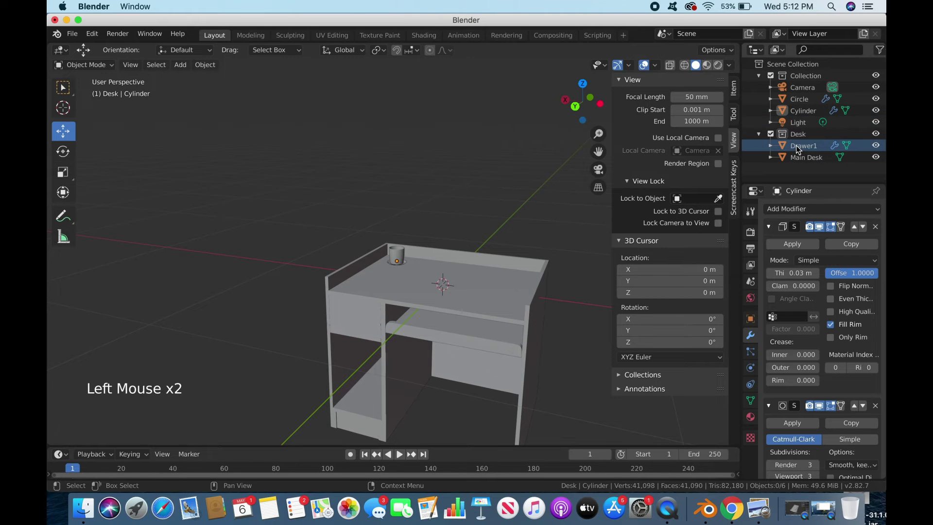
# Create a Plant Holder collection and move the Cylinder and Circle objects into it
pyautogui.rightClick(799, 178)
pyautogui.doubleClick(802, 173)
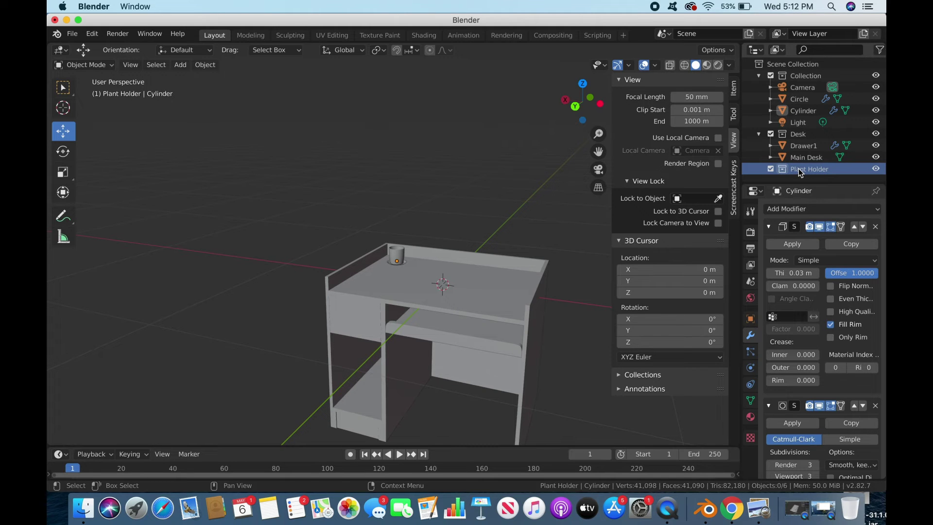
pyautogui.click(805, 112)
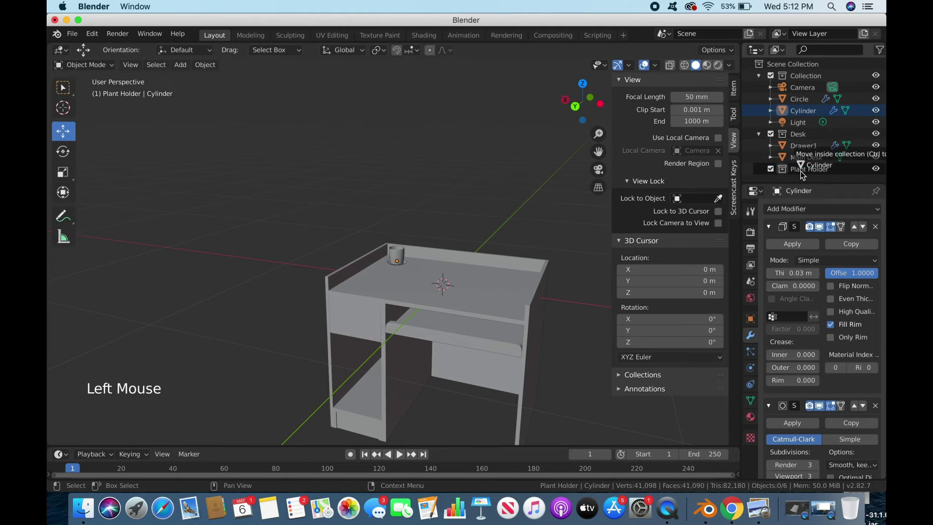
pyautogui.click(803, 124)
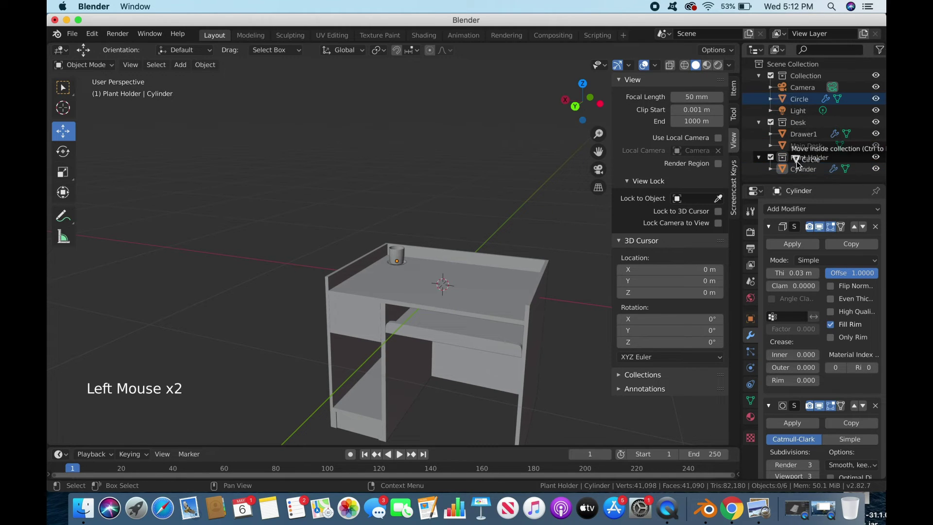
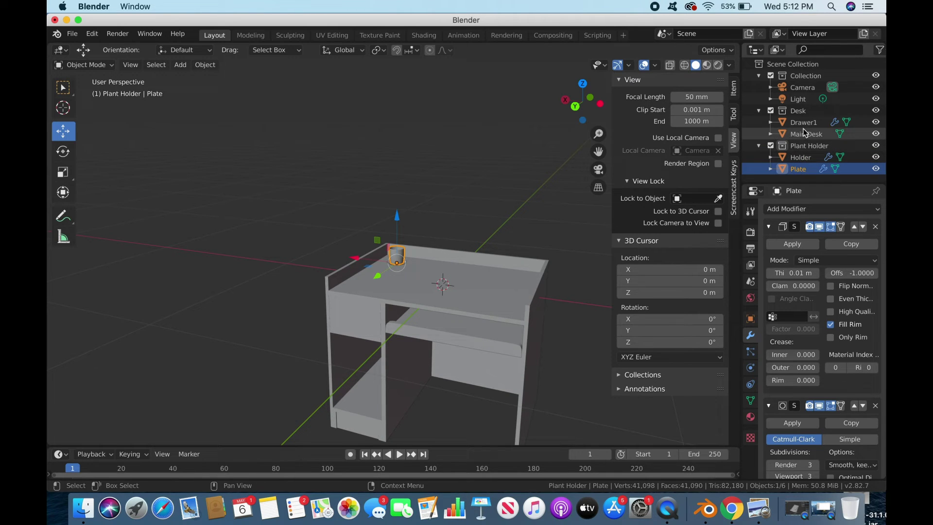
# Add another new collection at the bottom of the Outliner
pyautogui.scroll(-3)
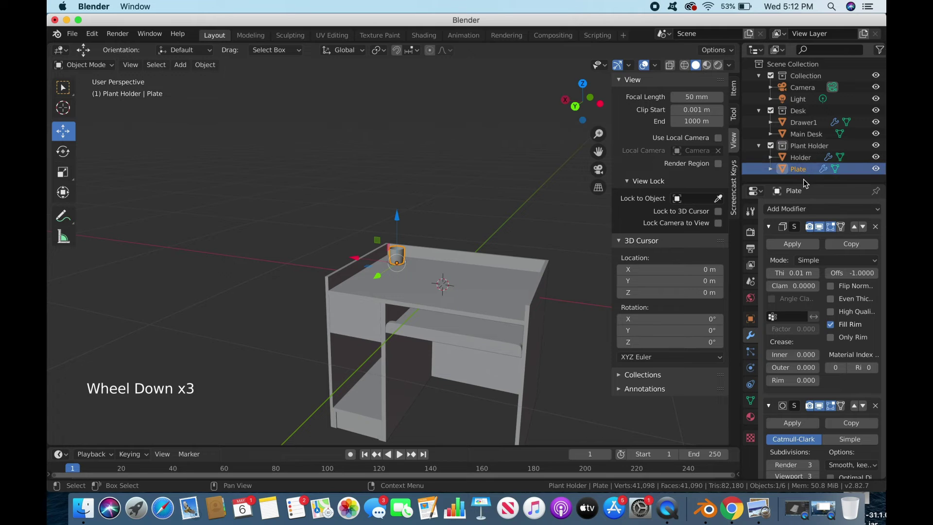
pyautogui.rightClick(806, 185)
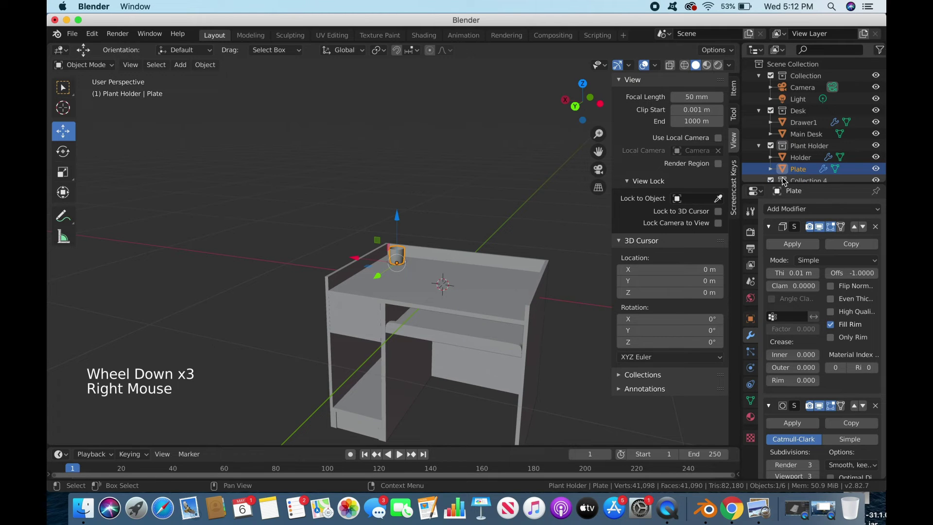
pyautogui.scroll(-3)
# Rename the newest collection to Computer and browse the computer desk reference images
pyautogui.doubleClick(815, 177)
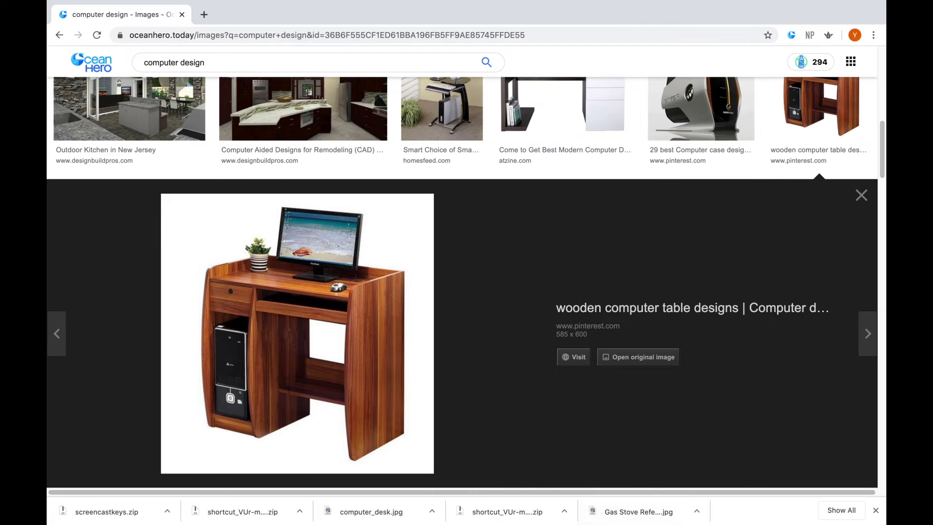
pyautogui.scroll(3)
pyautogui.scroll(-3)
pyautogui.scroll(-3)
# Add a plane, shrink it, raise it just above the desk top and begin extruding it into a slab
pyautogui.click(186, 66)
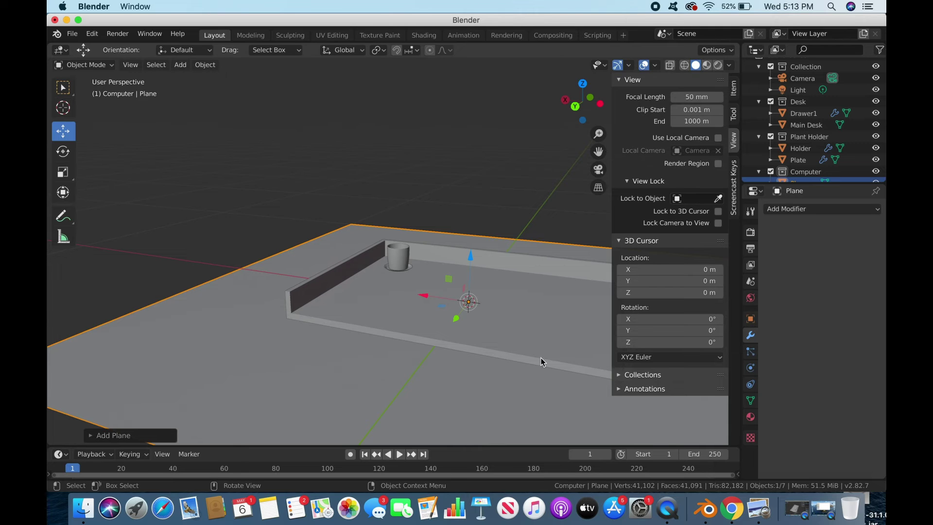
pyautogui.press('s')
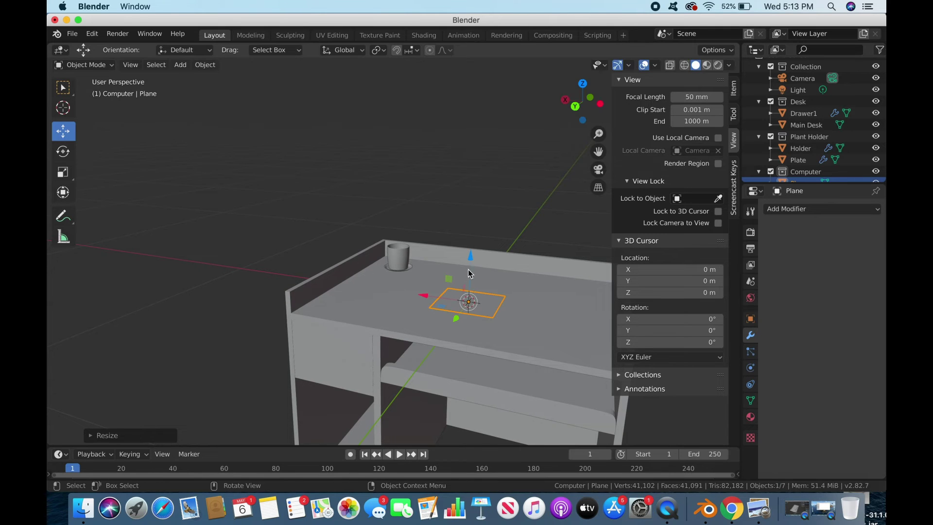
pyautogui.click(475, 252)
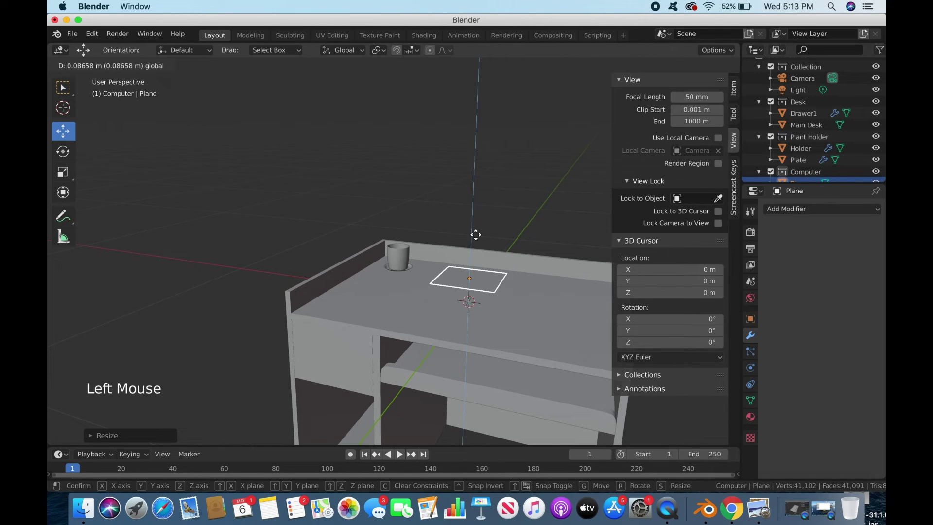
pyautogui.press('Tab')
pyautogui.press('e')
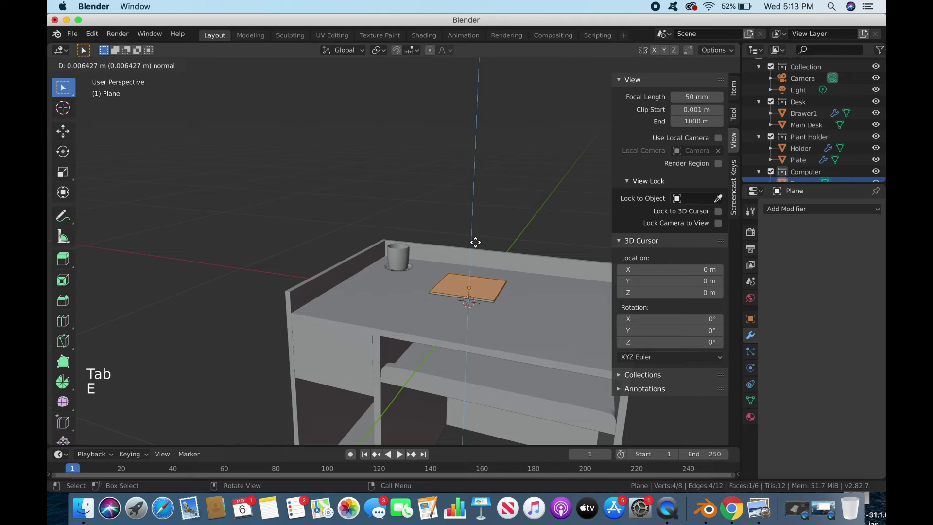
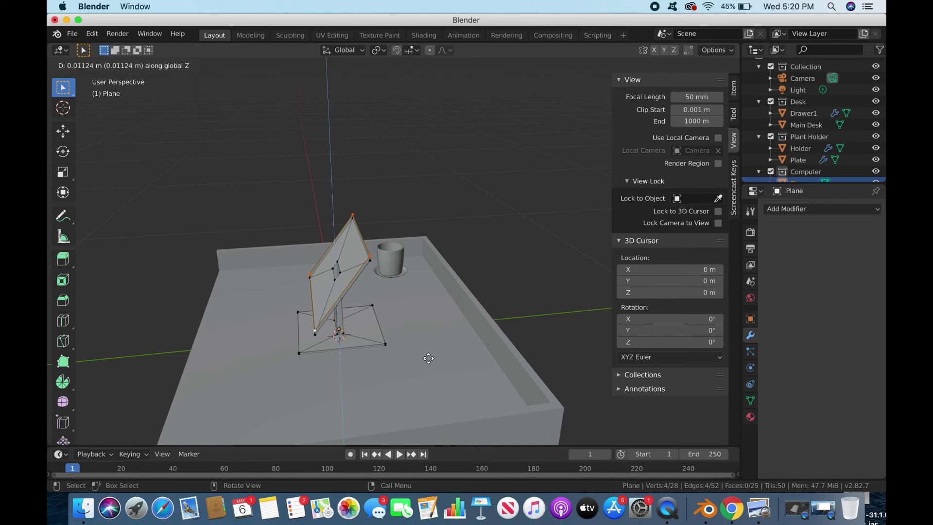
# Shape the extruded plane into a tilted screen panel, shifting its upper part backward
pyautogui.press('g')
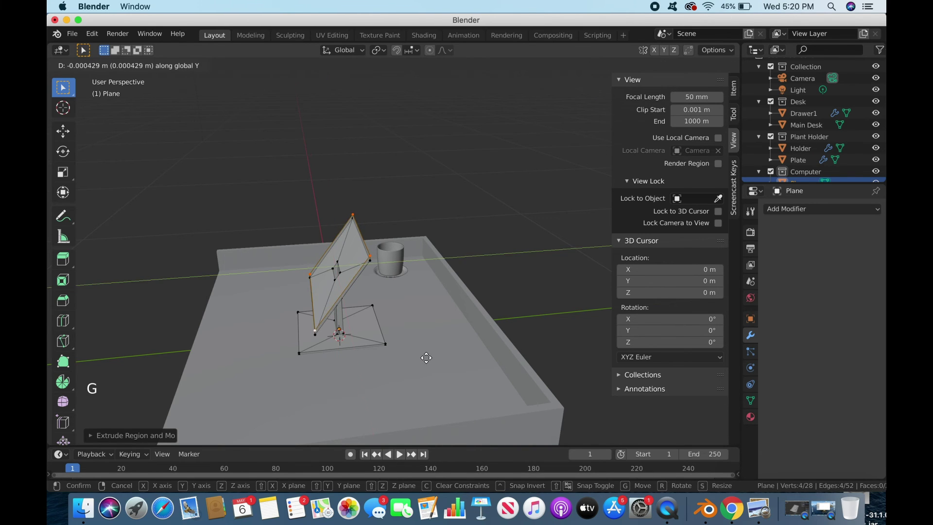
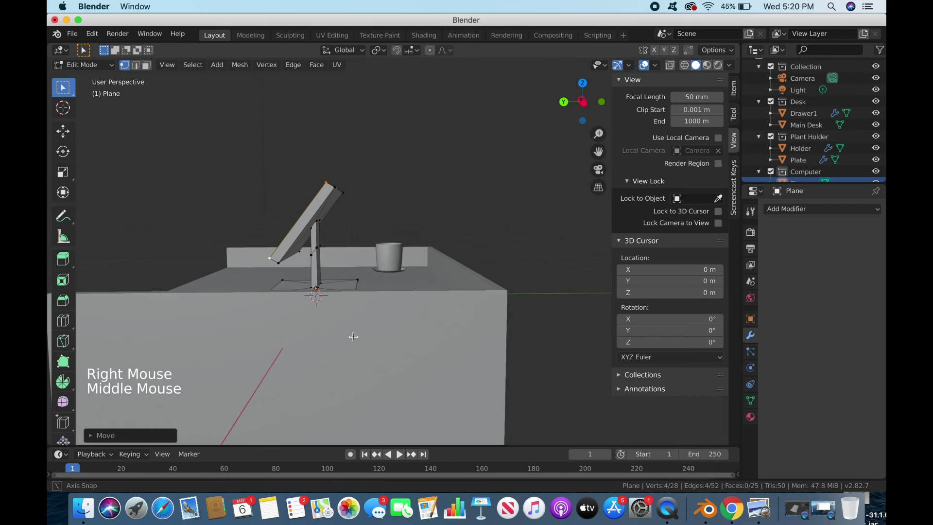
pyautogui.press('g')
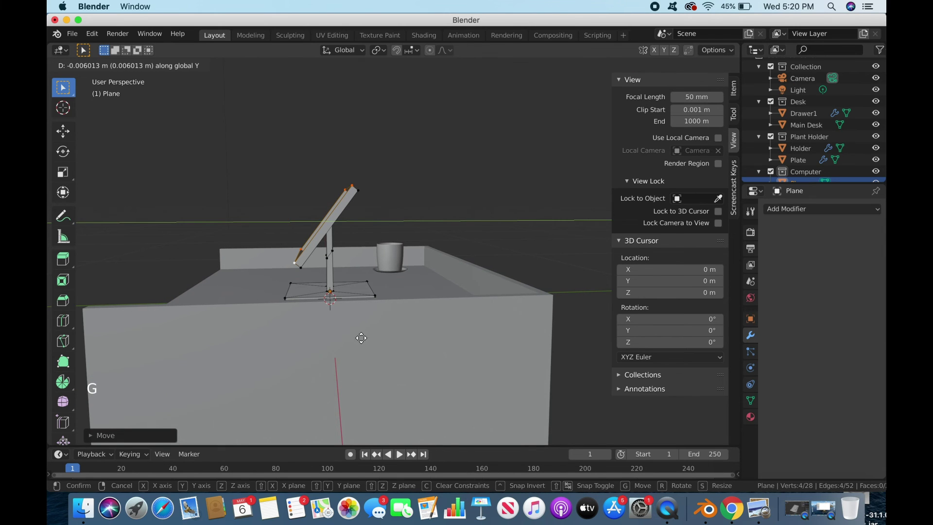
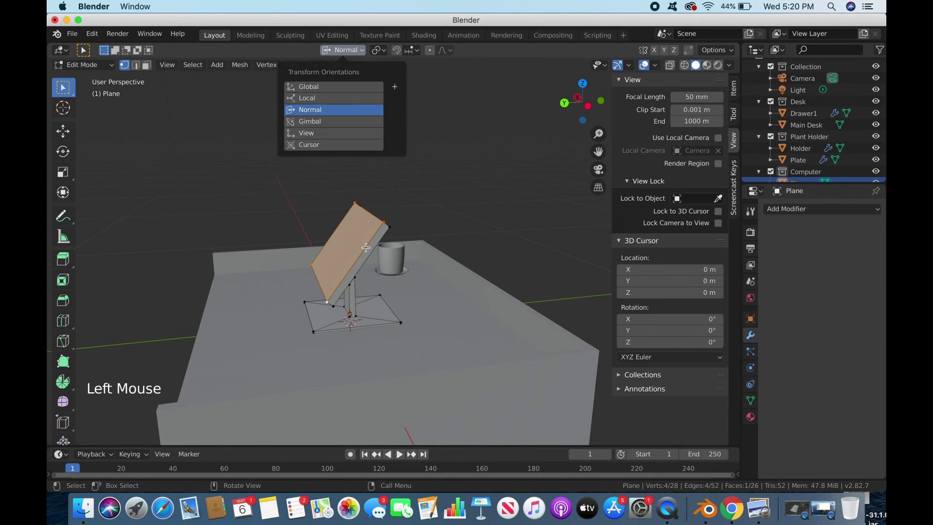
# Move the tilted screen face along its own normal direction to give the panel thickness
pyautogui.press('f')
pyautogui.press('g')
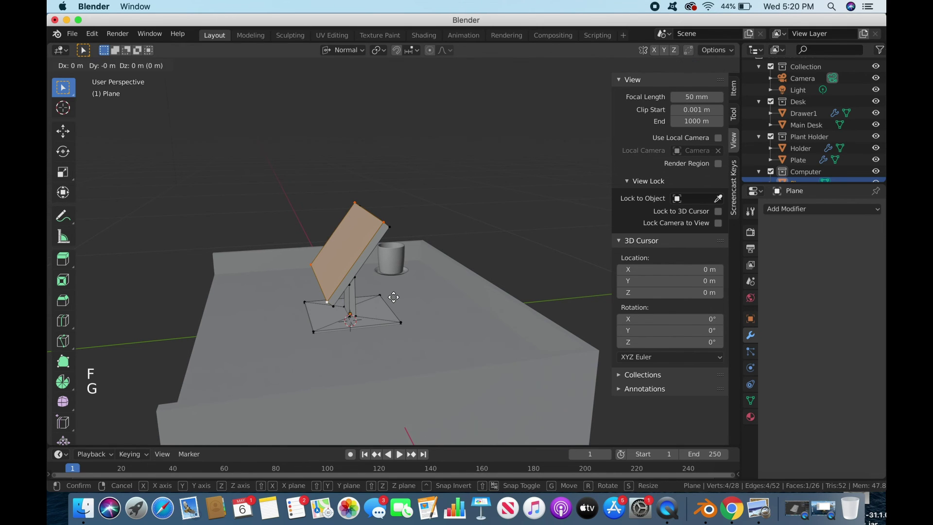
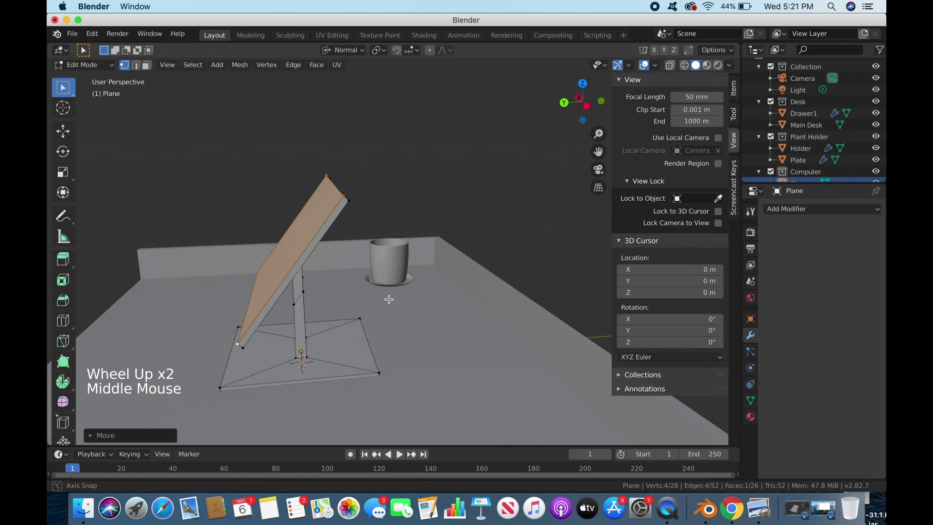
pyautogui.press('g')
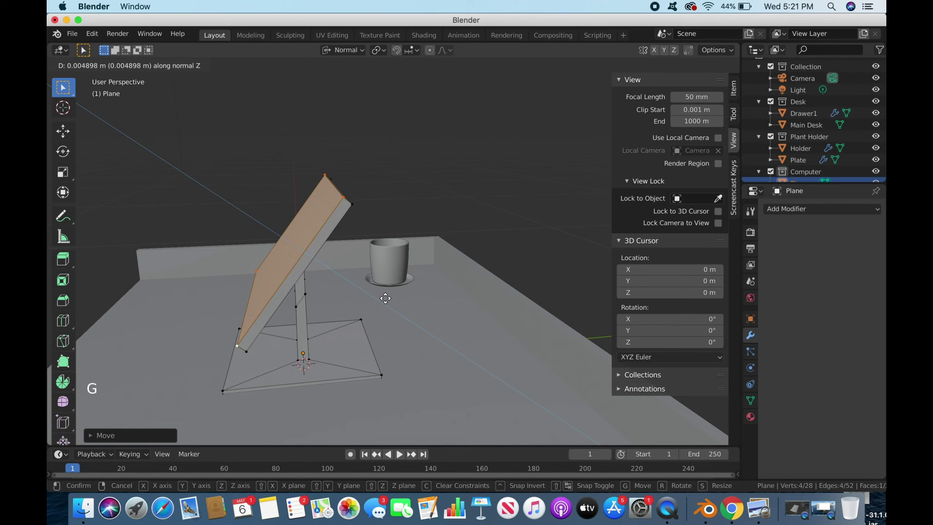